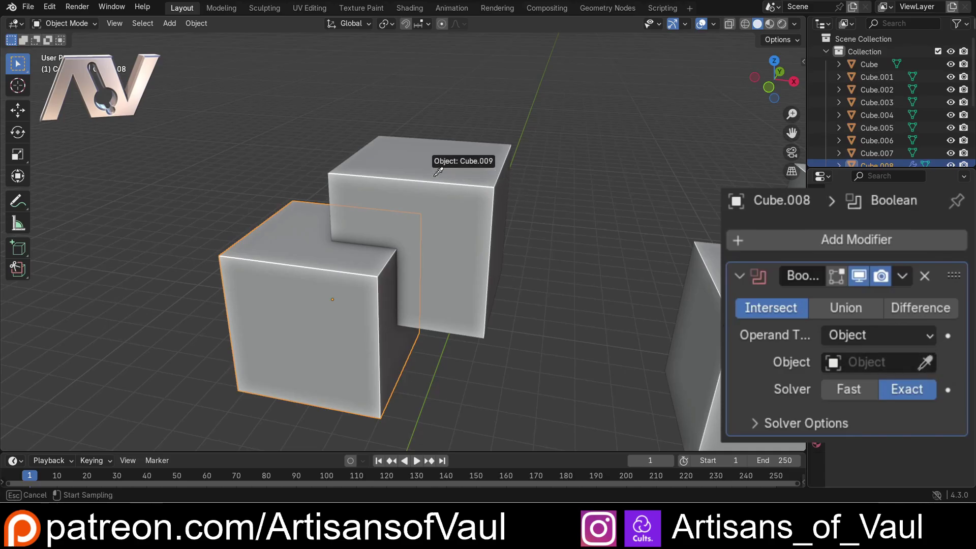
Step: Rename the taller cube Cube.009 to Cutter1
key(Escape)
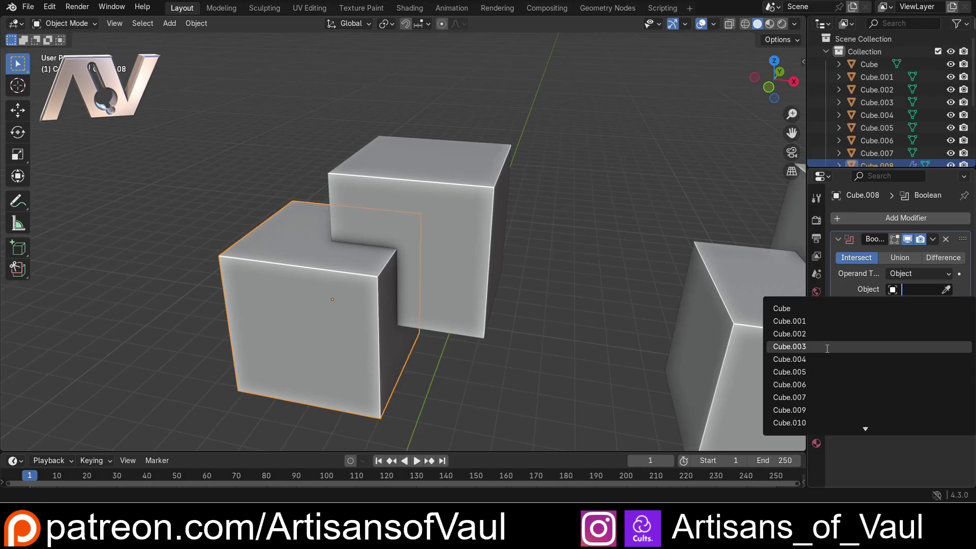
scroll(down, 3)
key(Escape)
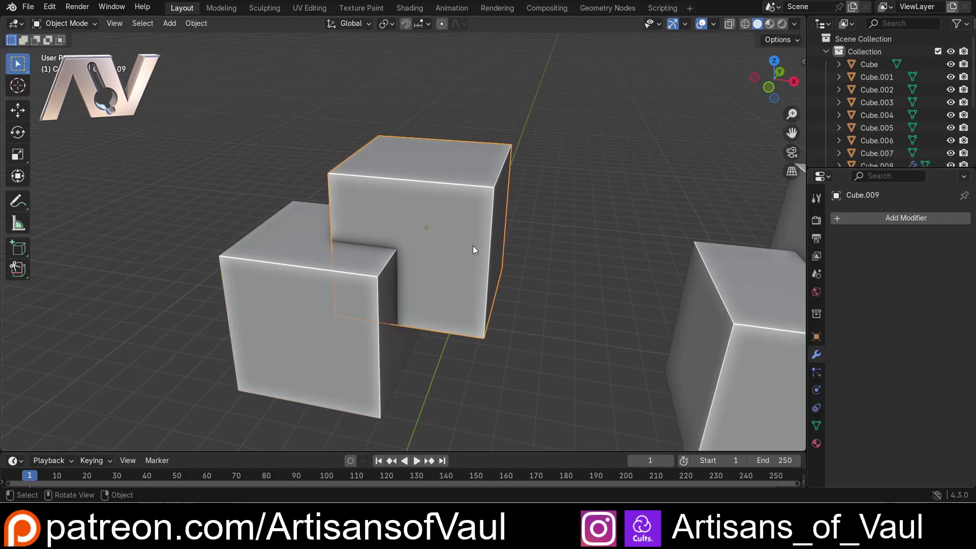
key(F2)
key(shift+c)
key(u)
key(t)
key(e)
key(r)
key(1)
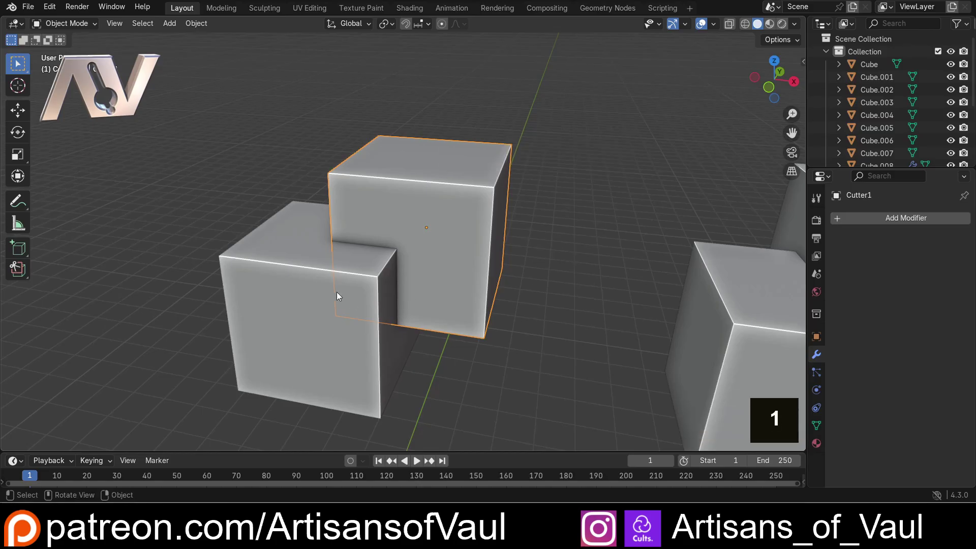
Step: Set Cutter1 as the object of Cube.008's Intersect (Exact) Boolean and hide Cutter1
scroll(down, 3)
scroll(down, 3)
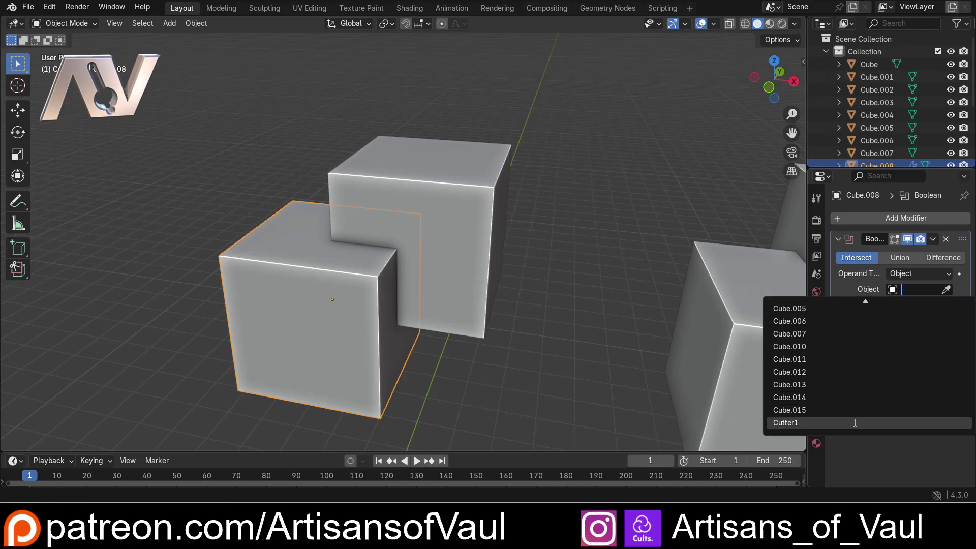
key(Escape)
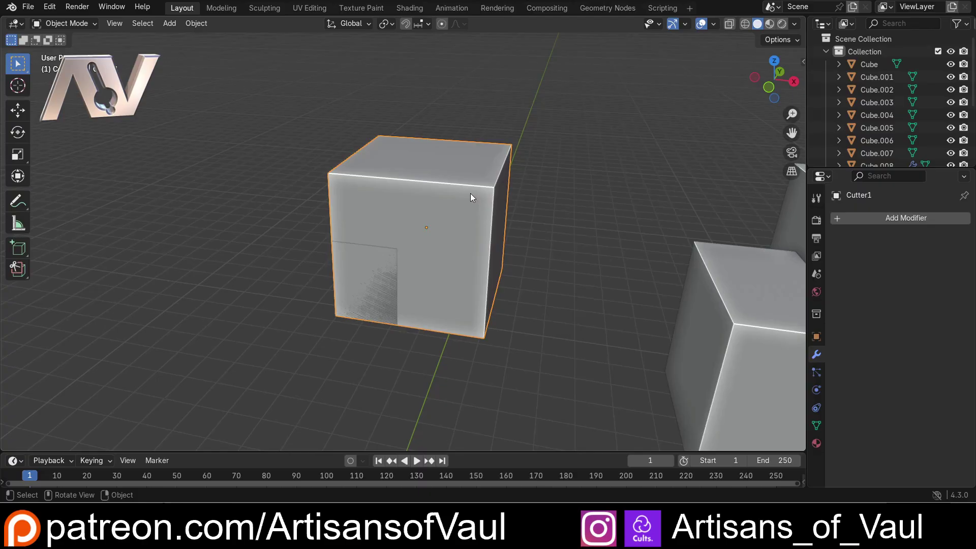
key(h)
middle_click(445, 210)
scroll(down, 3)
middle_click(393, 258)
scroll(up, 3)
middle_click(430, 199)
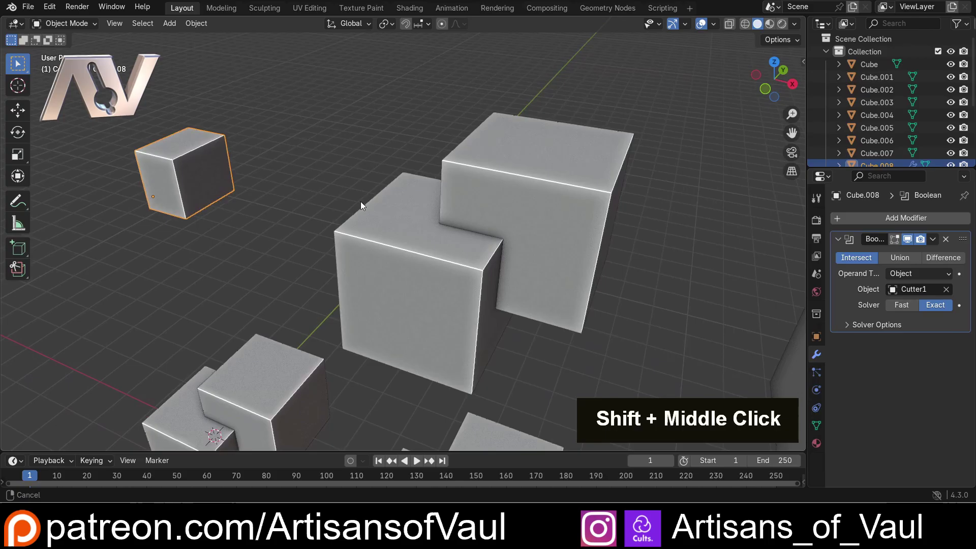
Step: Add a Union Boolean modifier to Cube.010 targeting Cube.011
middle_click(357, 196)
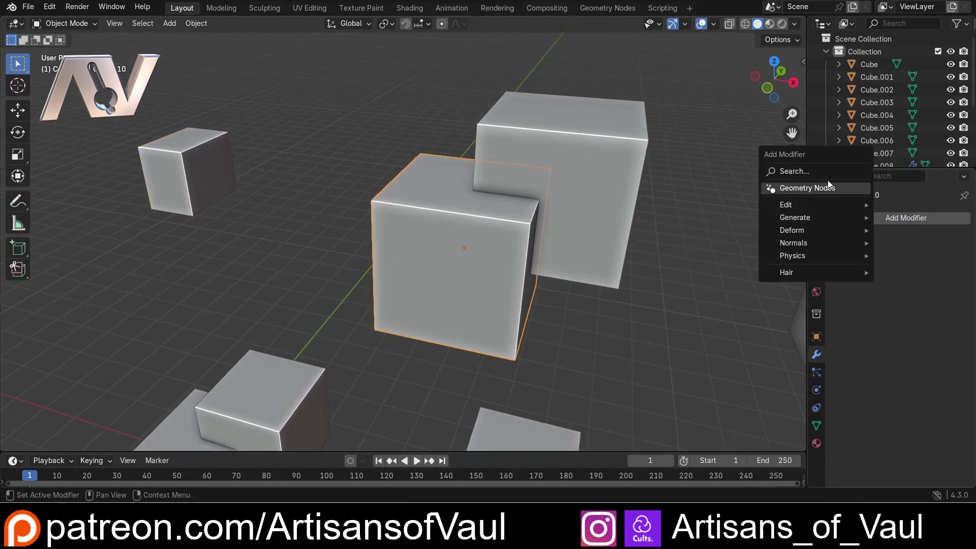
key(b)
key(o)
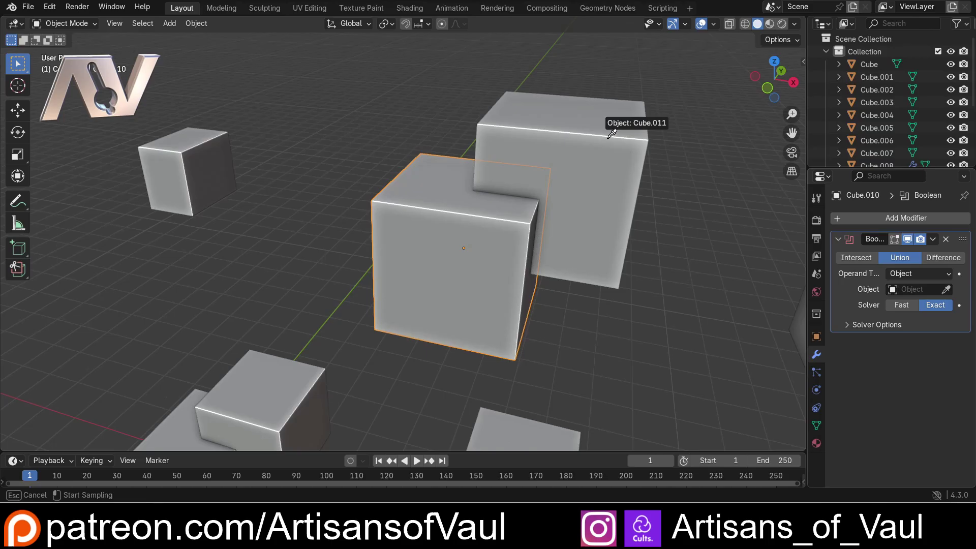
middle_click(534, 180)
middle_click(504, 196)
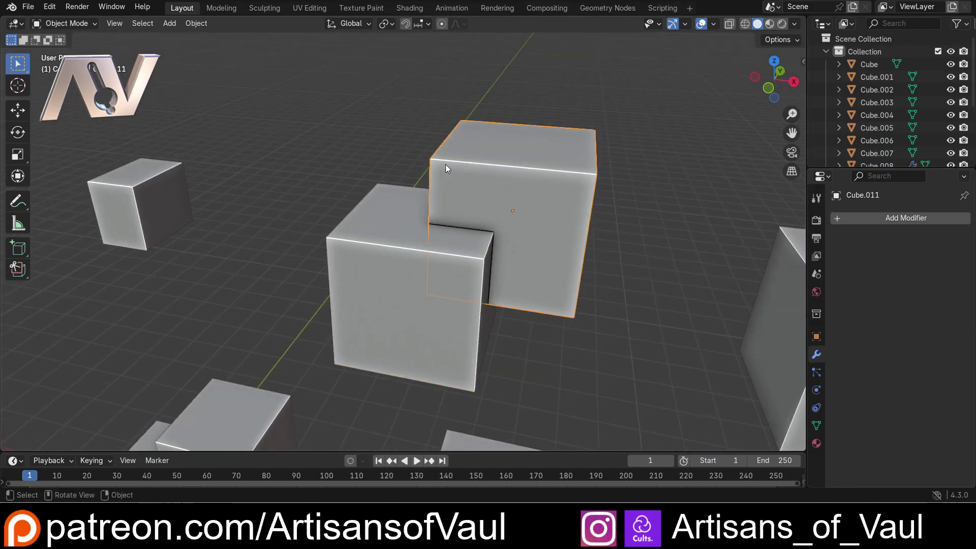
Step: Hide Cube.011 so the merged union shape shows on its own
key(h)
middle_click(474, 227)
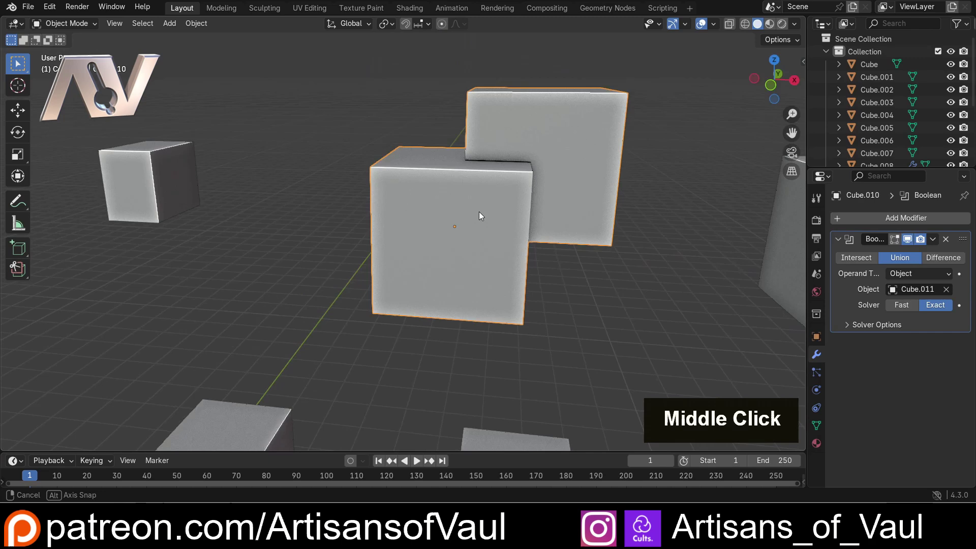
scroll(down, 3)
middle_click(546, 235)
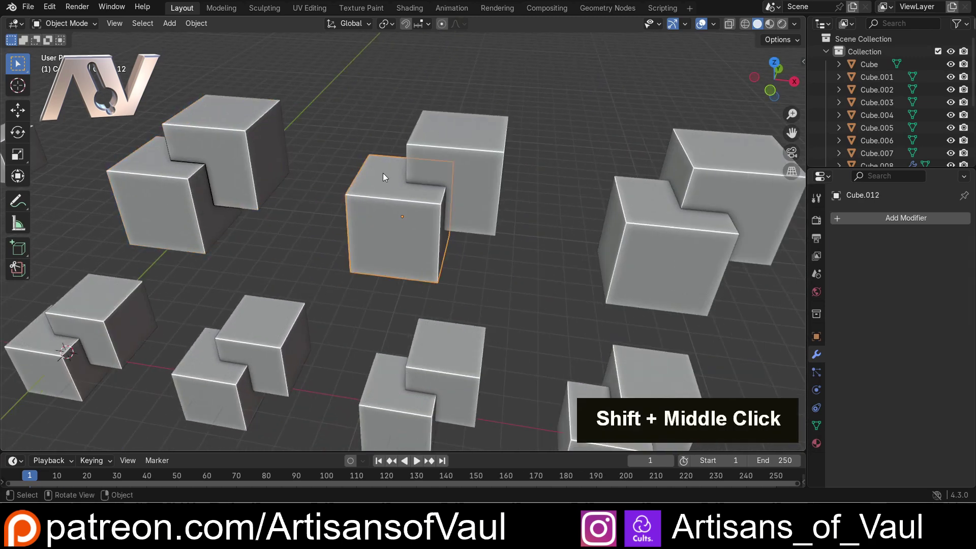
Step: Add a Difference Boolean to Cube.012 using Cube.013 and hide Cube.013, leaving a notch
key(b)
key(o)
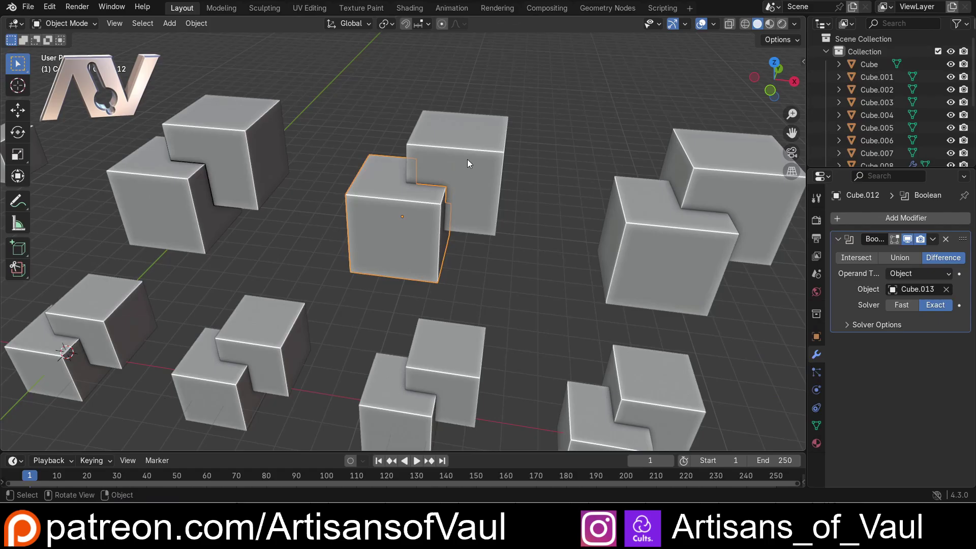
key(h)
middle_click(516, 152)
middle_click(437, 197)
middle_click(485, 206)
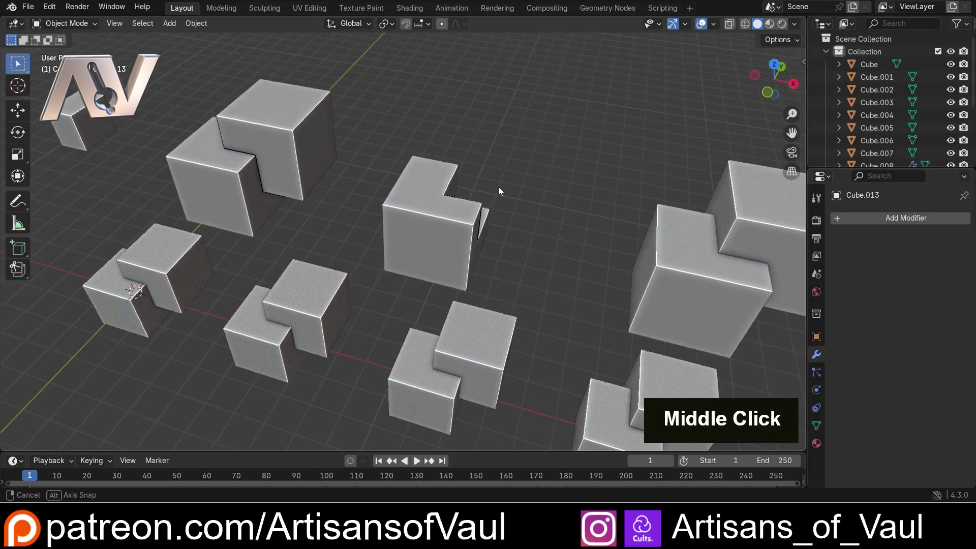
middle_click(492, 167)
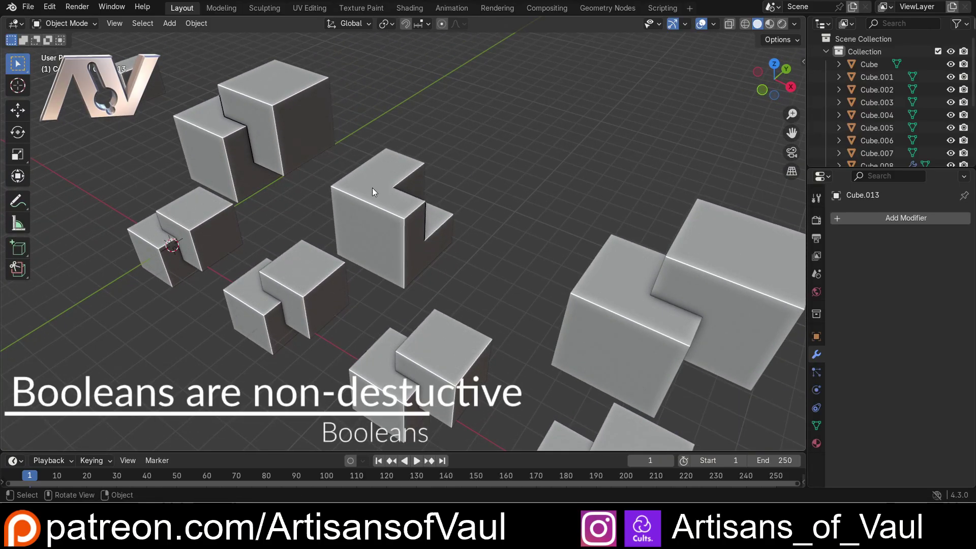
scroll(up, 3)
middle_click(486, 188)
middle_click(316, 185)
scroll(up, 3)
middle_click(446, 288)
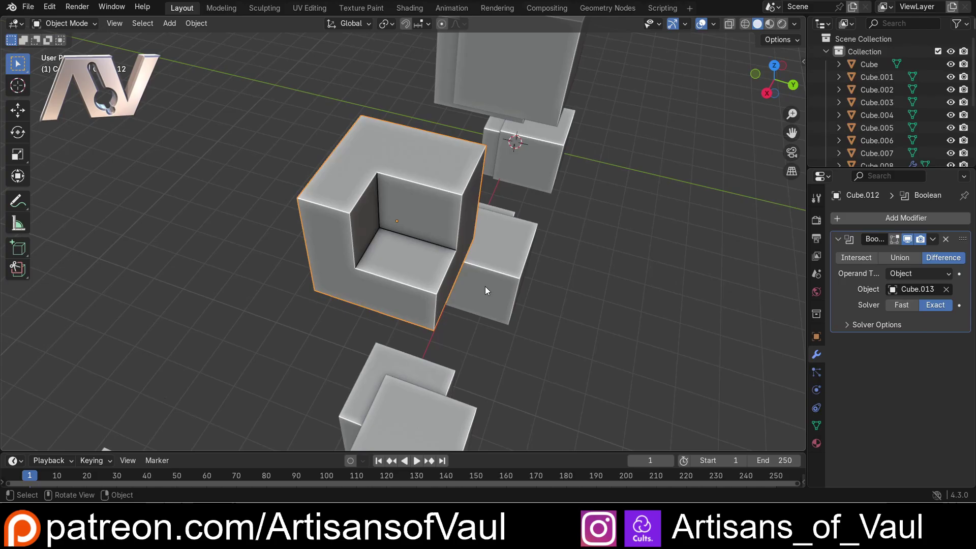
scroll(down, 3)
middle_click(420, 260)
scroll(up, 3)
middle_click(525, 216)
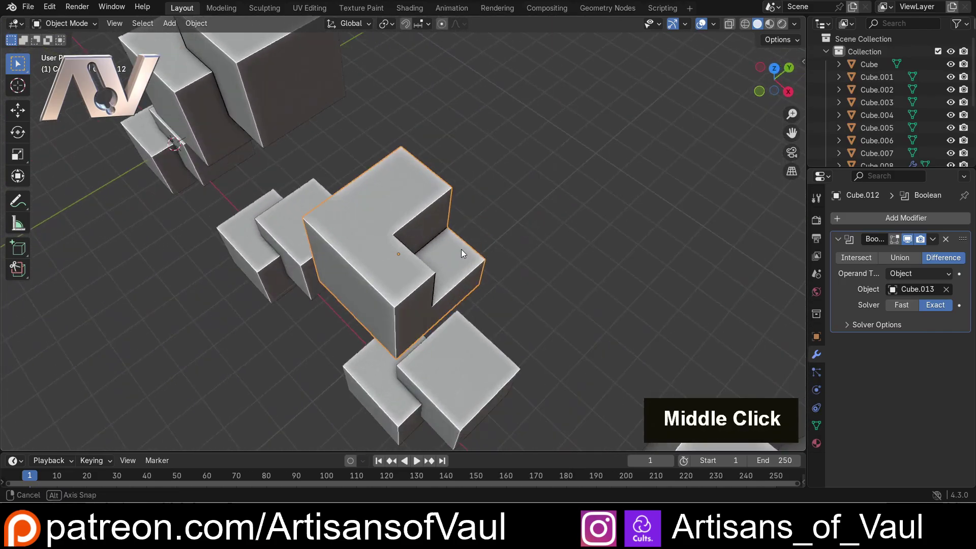
middle_click(443, 251)
middle_click(352, 243)
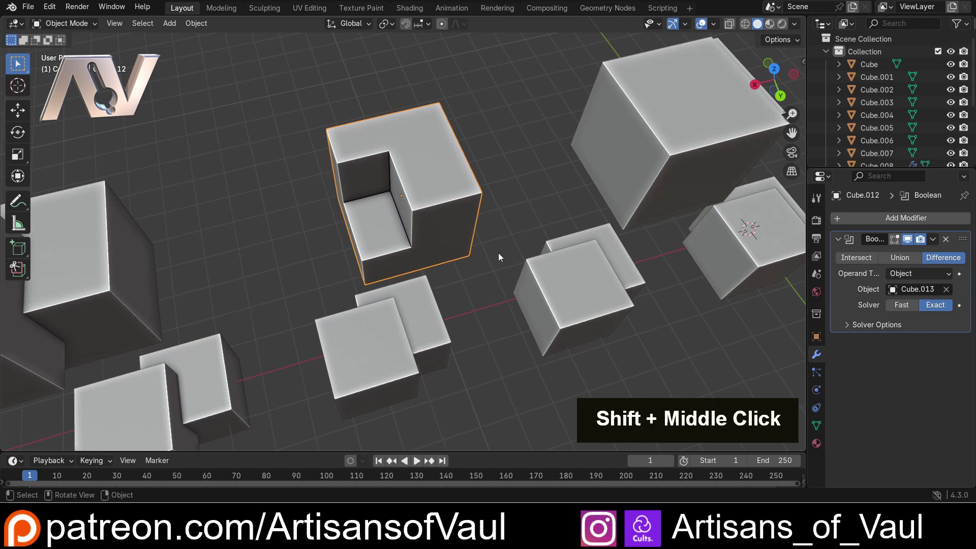
key(g)
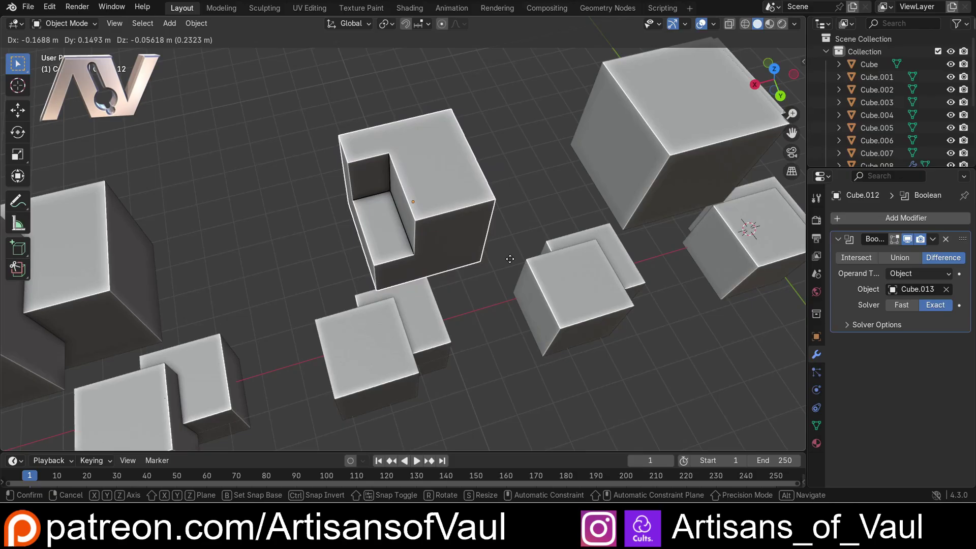
key(Escape)
middle_click(328, 210)
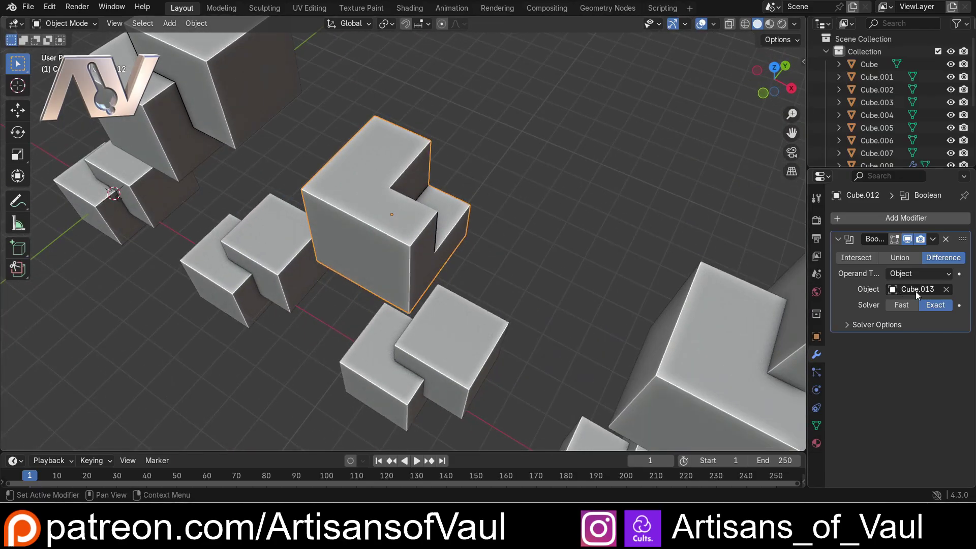
Step: Unhide Cube.013, slide it horizontally to reshape the notch, and hide it again
scroll(down, 3)
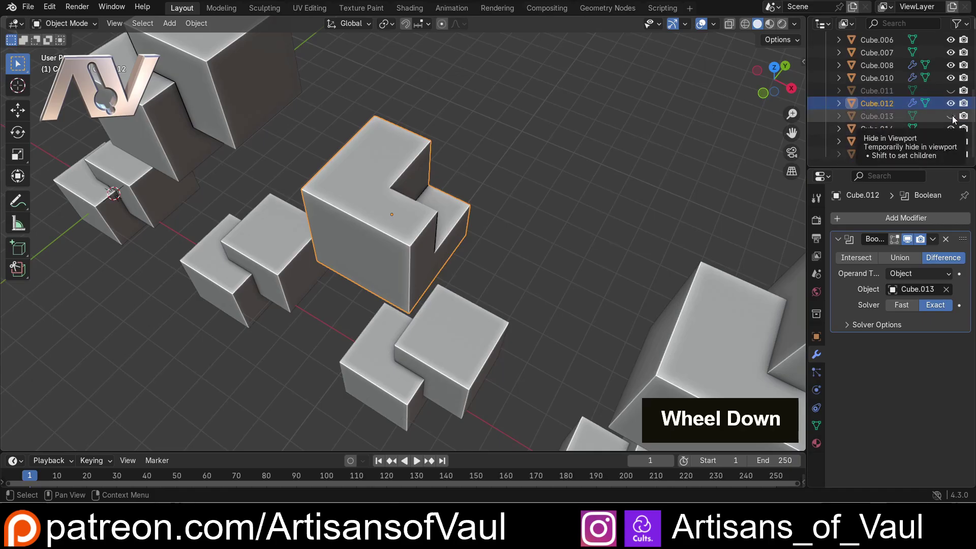
middle_click(528, 207)
key(g)
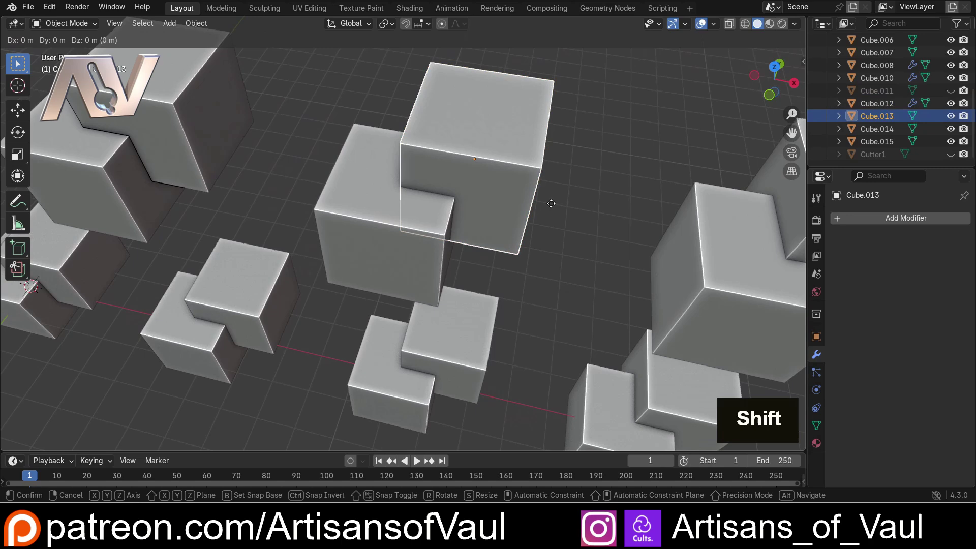
key(shift+z)
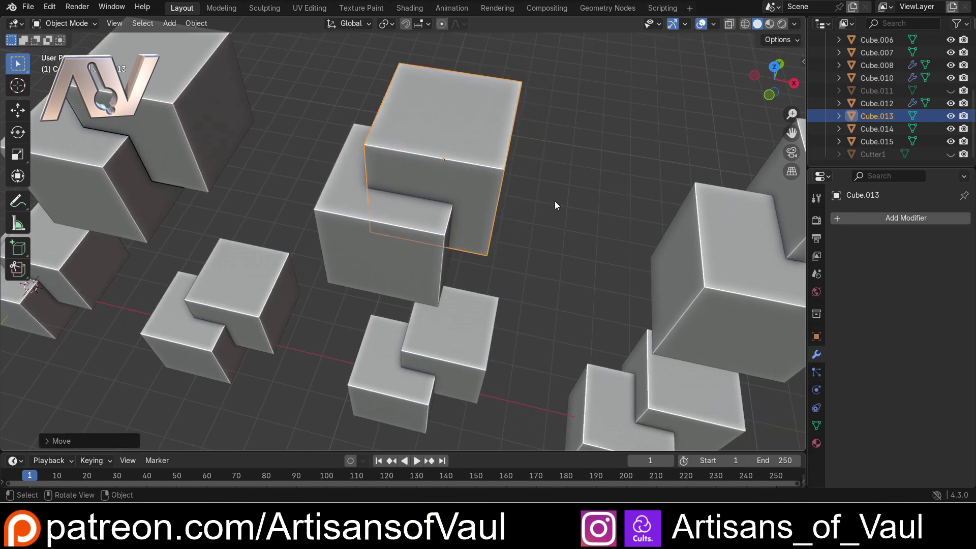
key(h)
Step: Move Cube.012 along Z to see the cutter stay behind, then undo the move
middle_click(522, 193)
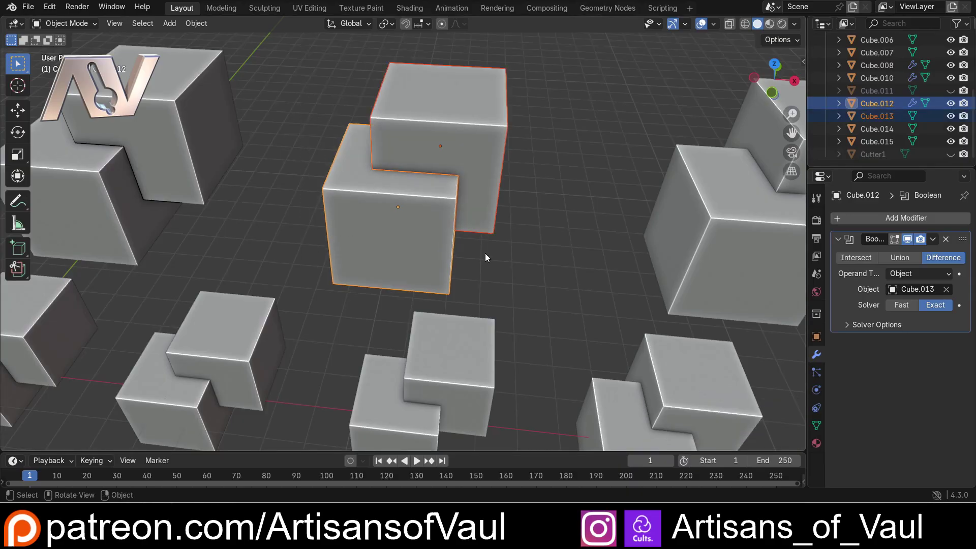
key(g)
key(z)
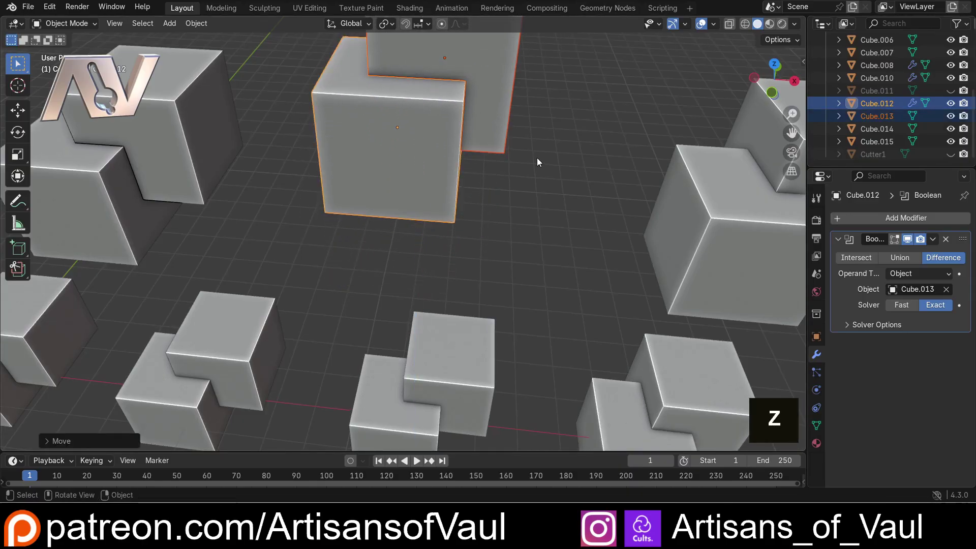
middle_click(630, 102)
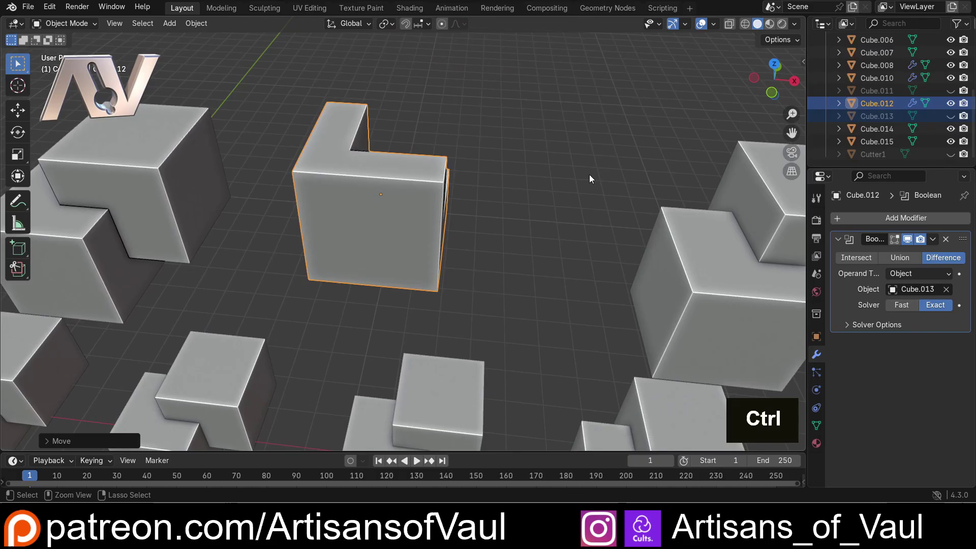
key(ctrl+z)
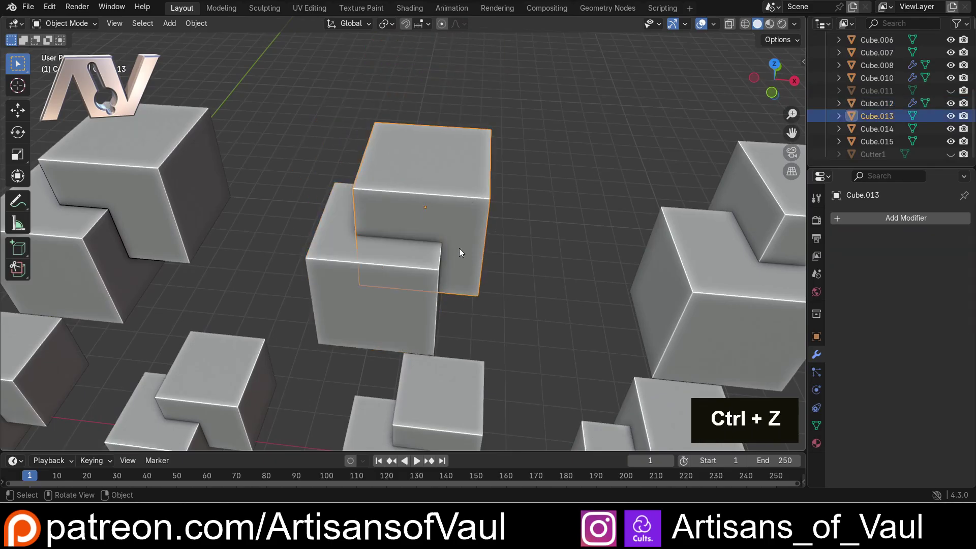
Step: Parent Cube.013 to Cube.012 with Ctrl+P > Object
middle_click(477, 297)
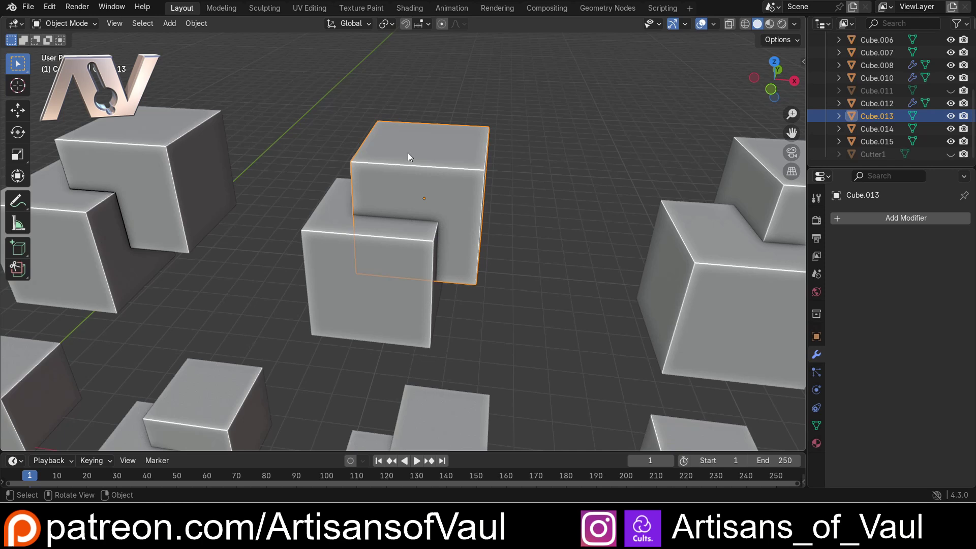
click(337, 243)
scroll(up, 3)
key(ctrl+p)
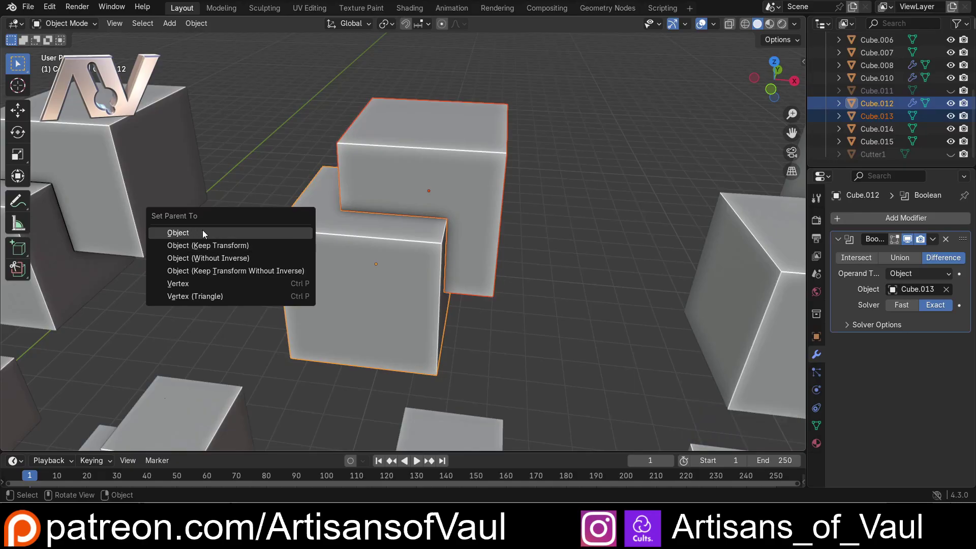
Step: Test-move Cube.012 to confirm the cutter follows, cancelling each move
middle_click(505, 218)
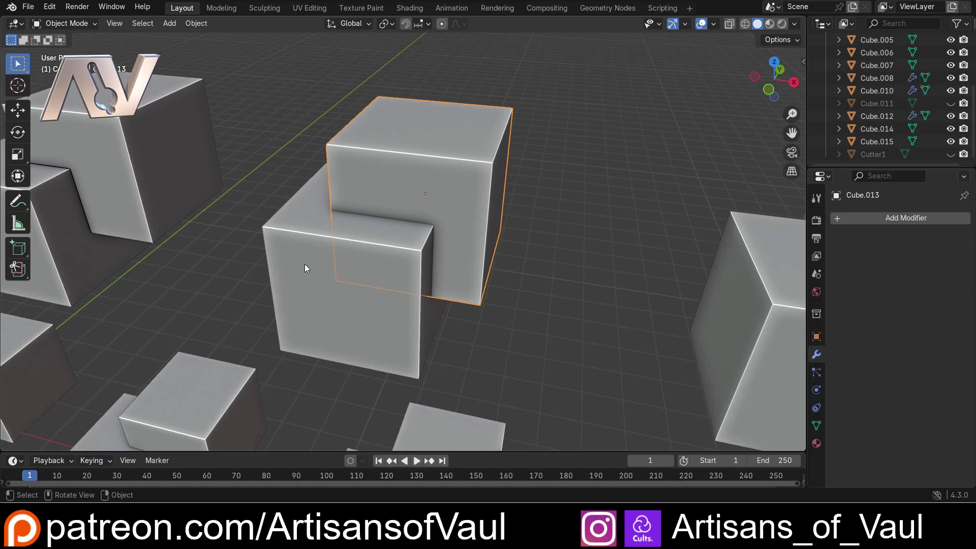
middle_click(320, 305)
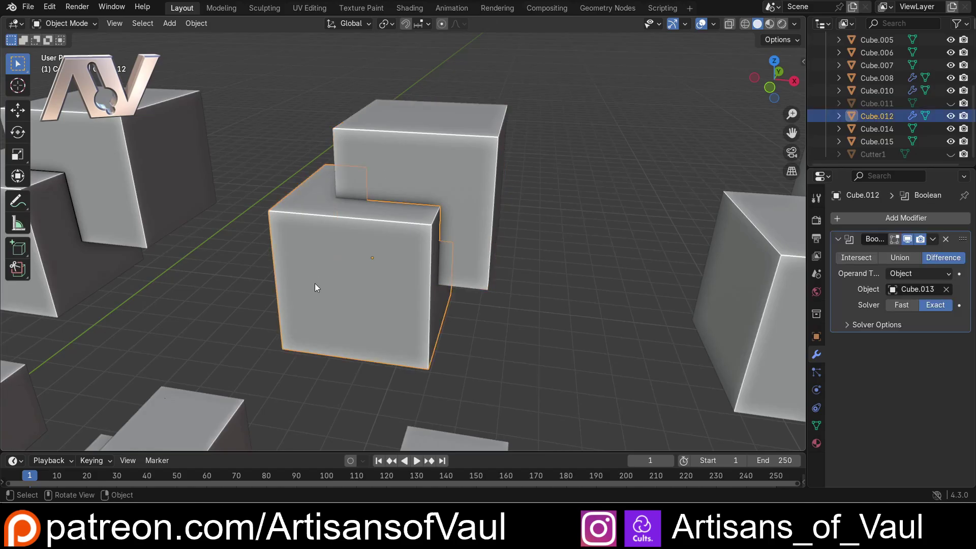
middle_click(342, 285)
key(g)
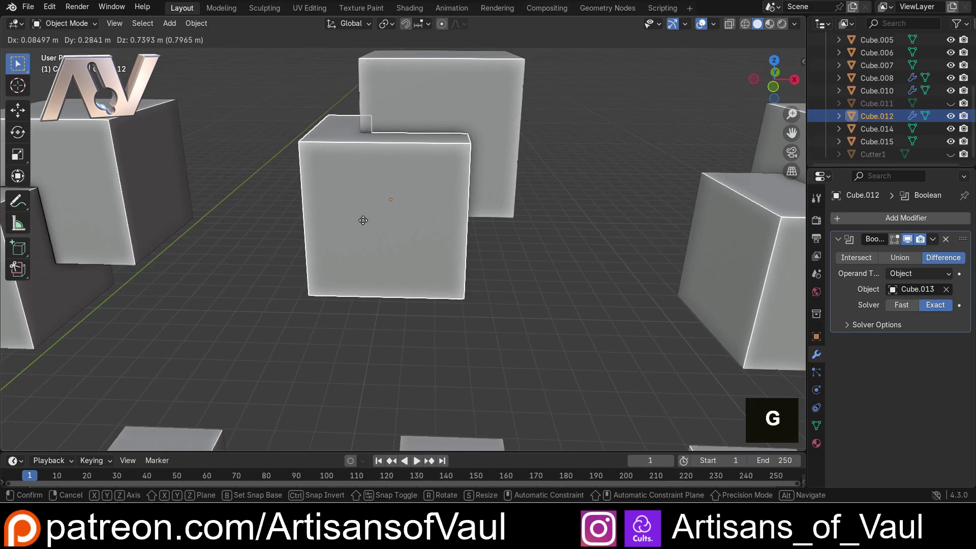
key(Escape)
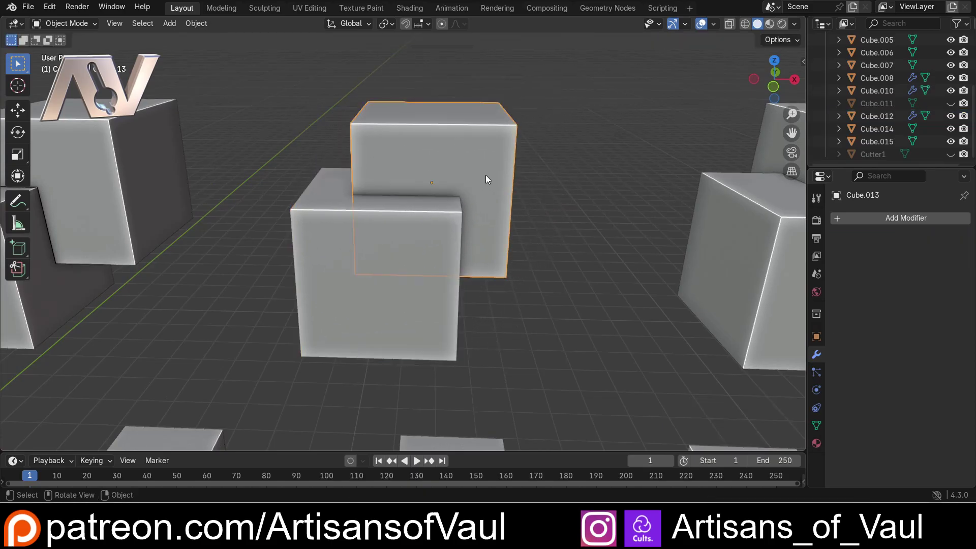
key(g)
key(Escape)
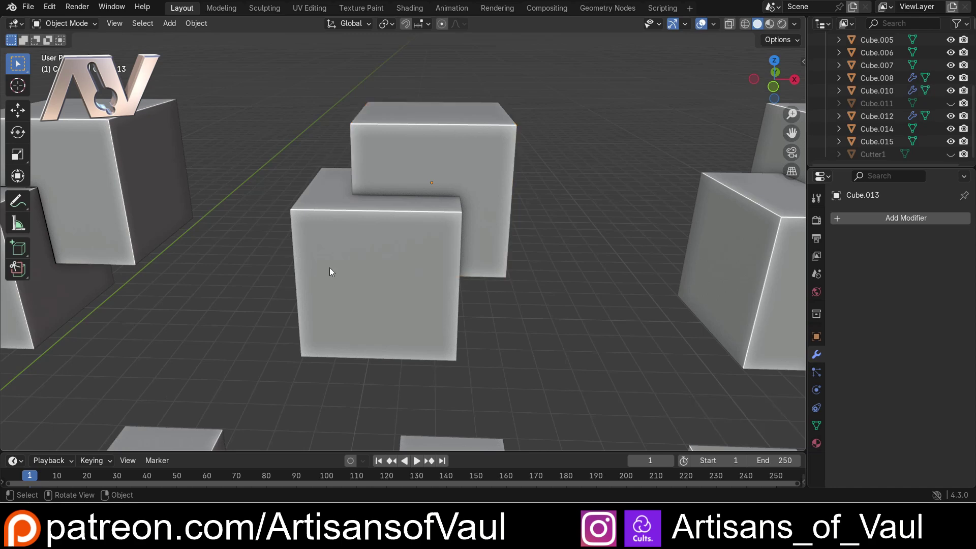
Step: Hide the cutter and test-move Cube.012, cancelling to leave it in place
key(h)
middle_click(410, 271)
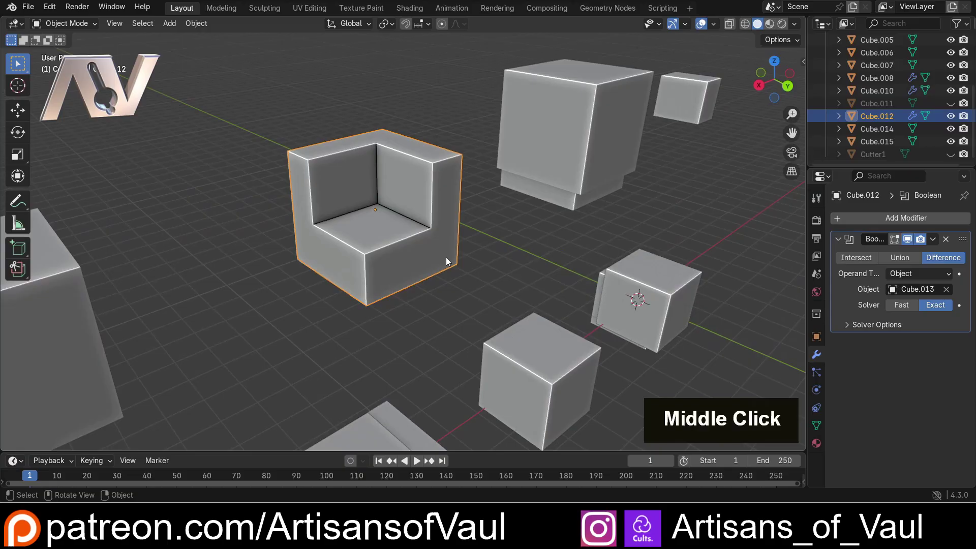
key(g)
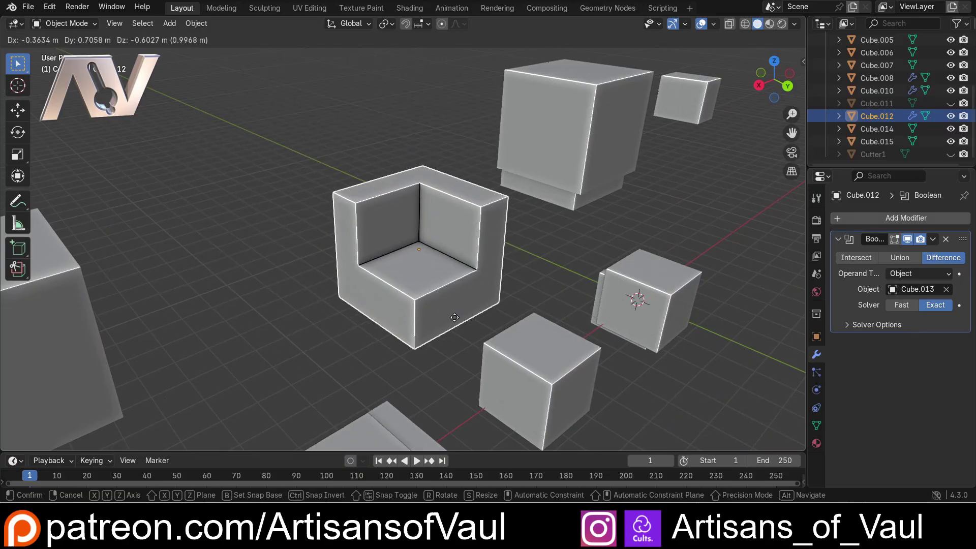
key(Escape)
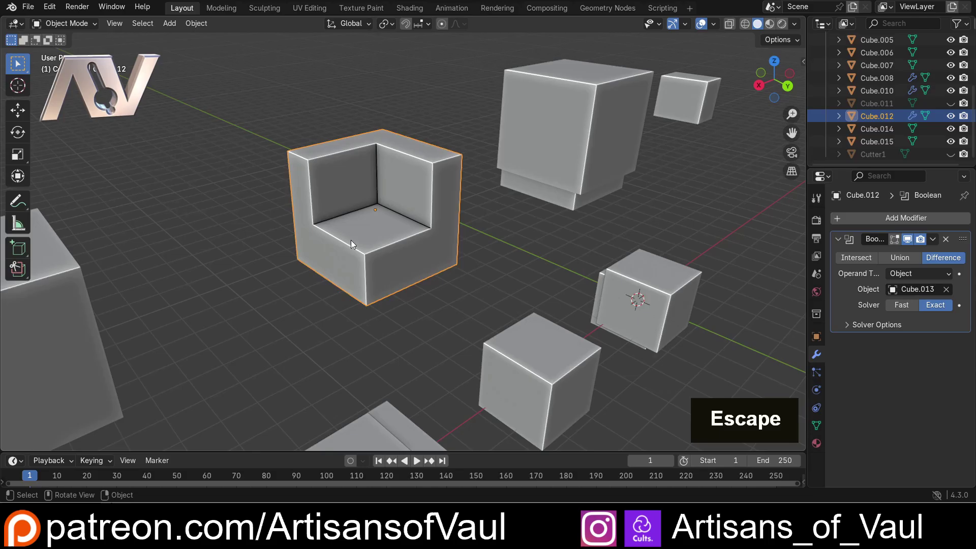
middle_click(391, 183)
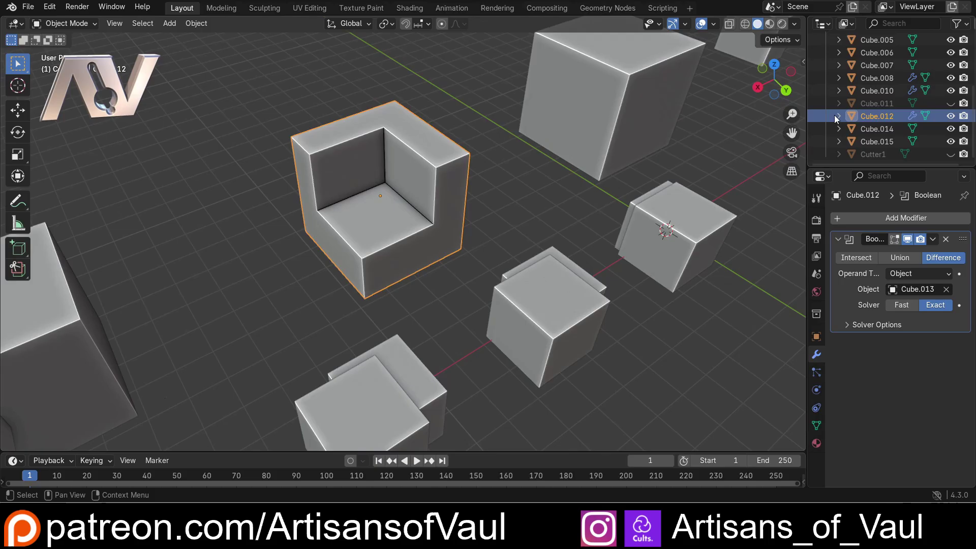
Step: Select Cube.013 from the Outliner, nudge it horizontally (Shift+Z) and hide it, giving a small corner notch
scroll(down, 3)
scroll(up, 3)
scroll(down, 3)
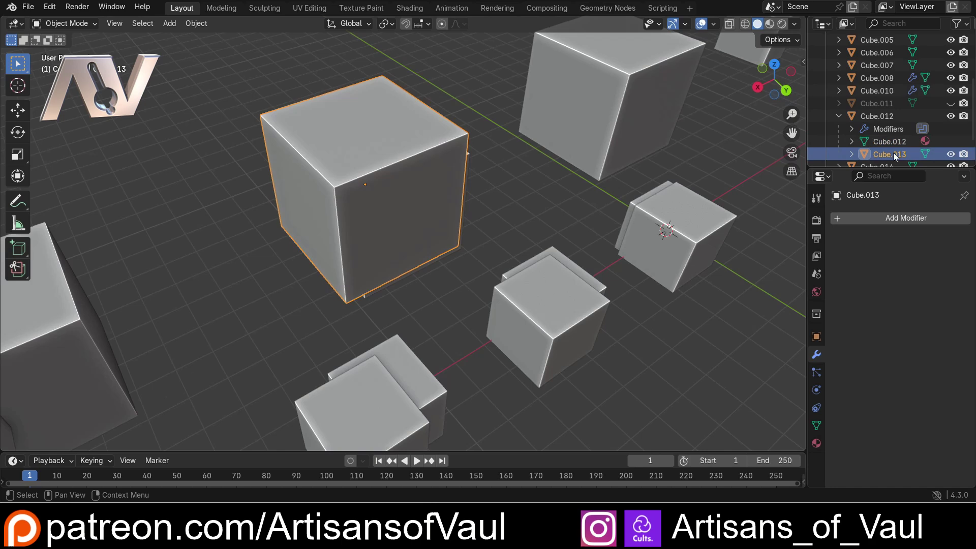
middle_click(498, 154)
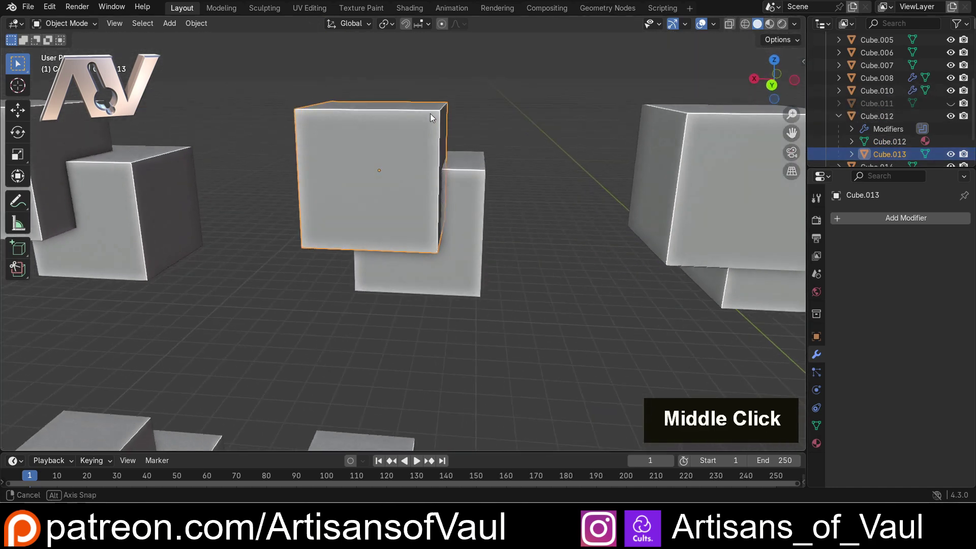
key(g)
key(shift+z)
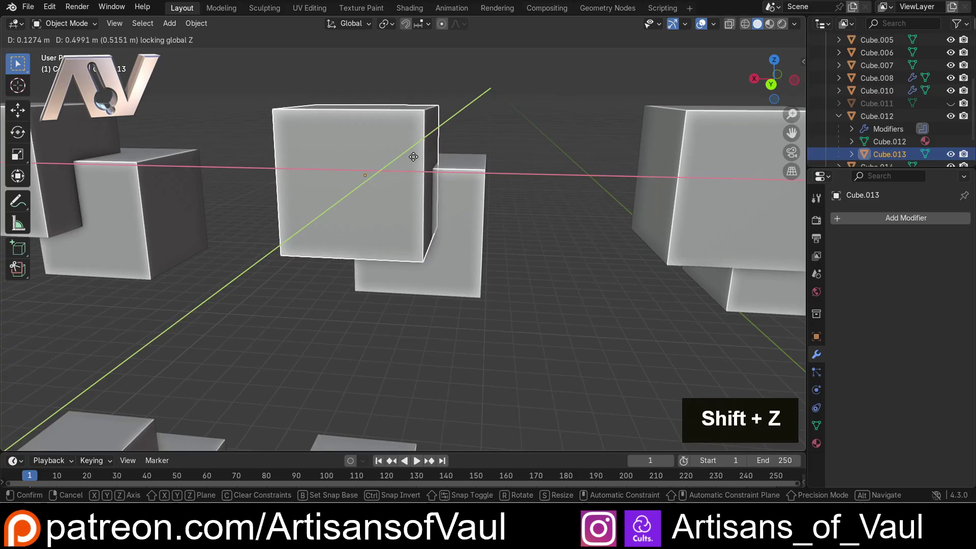
middle_click(365, 103)
key(h)
middle_click(260, 104)
scroll(down, 3)
middle_click(413, 175)
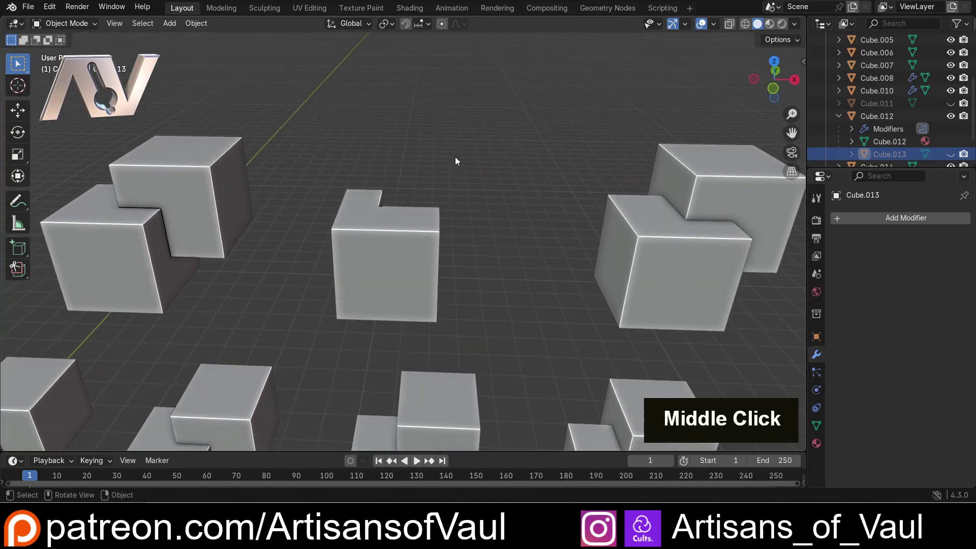
middle_click(493, 199)
middle_click(537, 214)
Step: Orbit and zoom over to the Cube.014 and Cube.015 pair
middle_click(379, 166)
middle_click(378, 168)
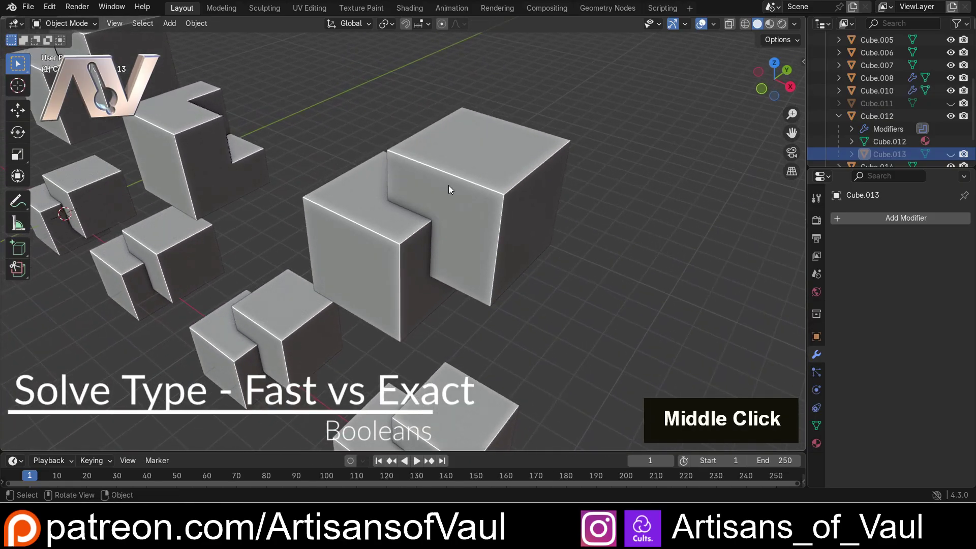
scroll(up, 3)
middle_click(458, 210)
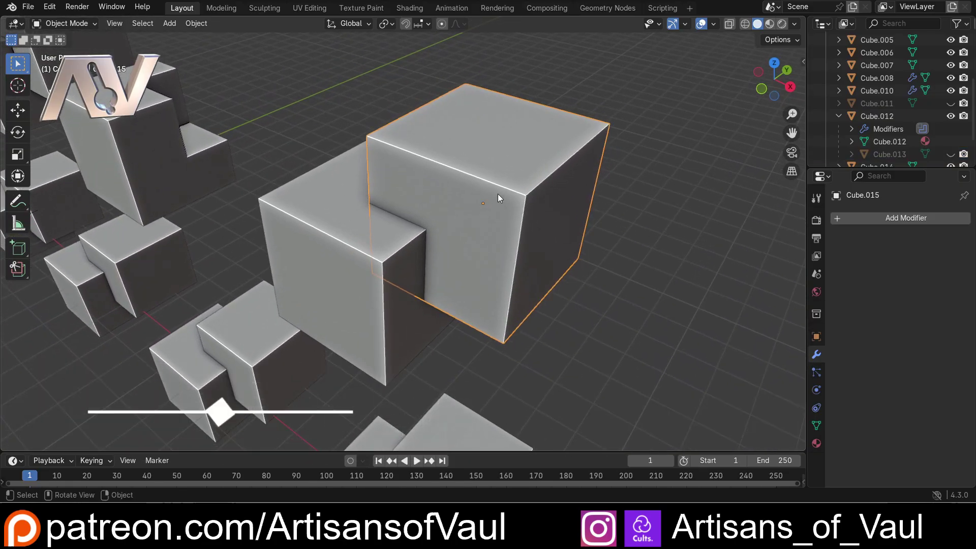
middle_click(440, 227)
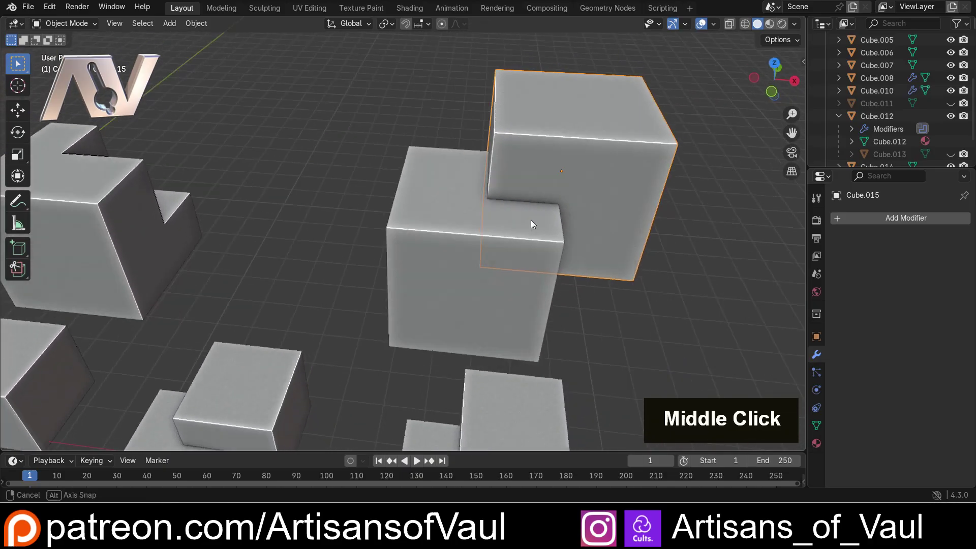
middle_click(386, 216)
middle_click(426, 235)
middle_click(458, 230)
scroll(up, 3)
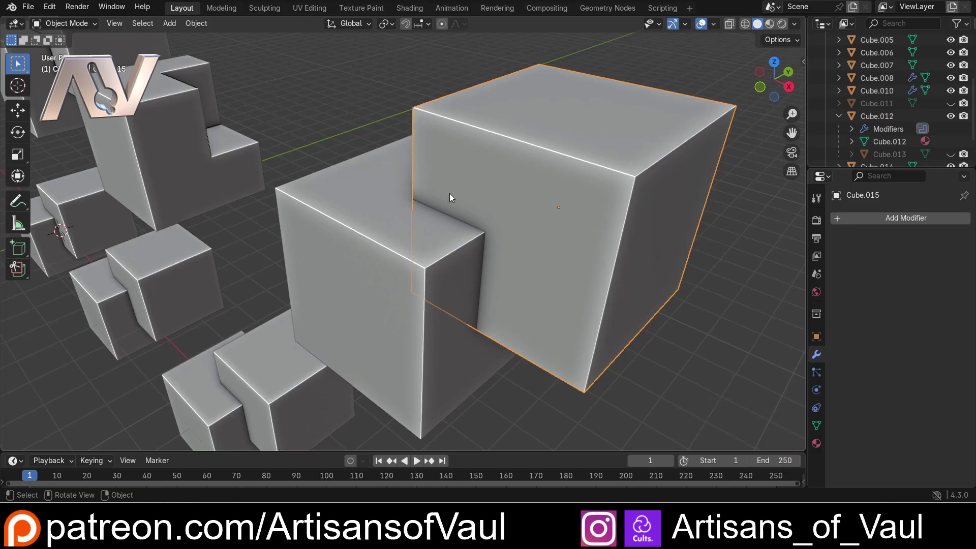
Step: Move Cube.015 with a snap base point along Y so its face coincides with Cube.014's
key(g)
key(b)
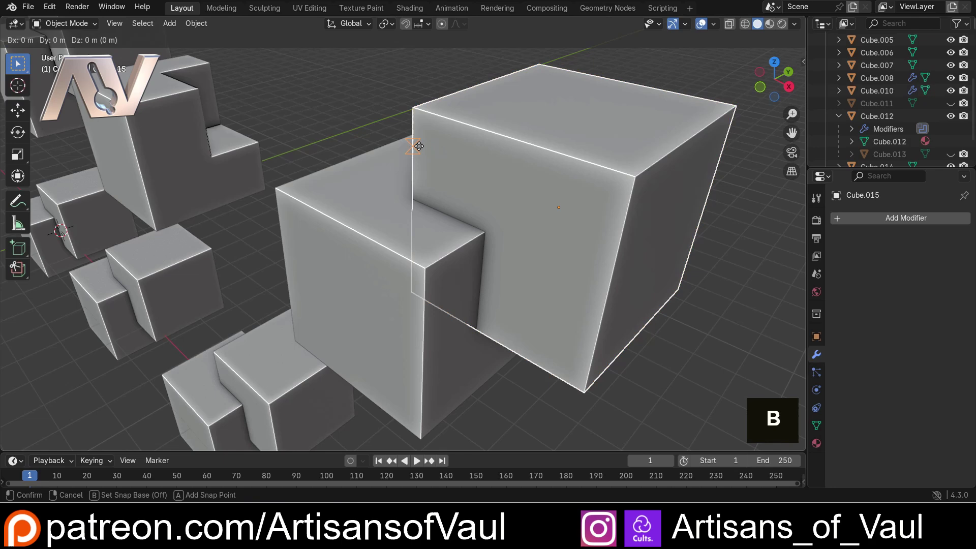
key(y)
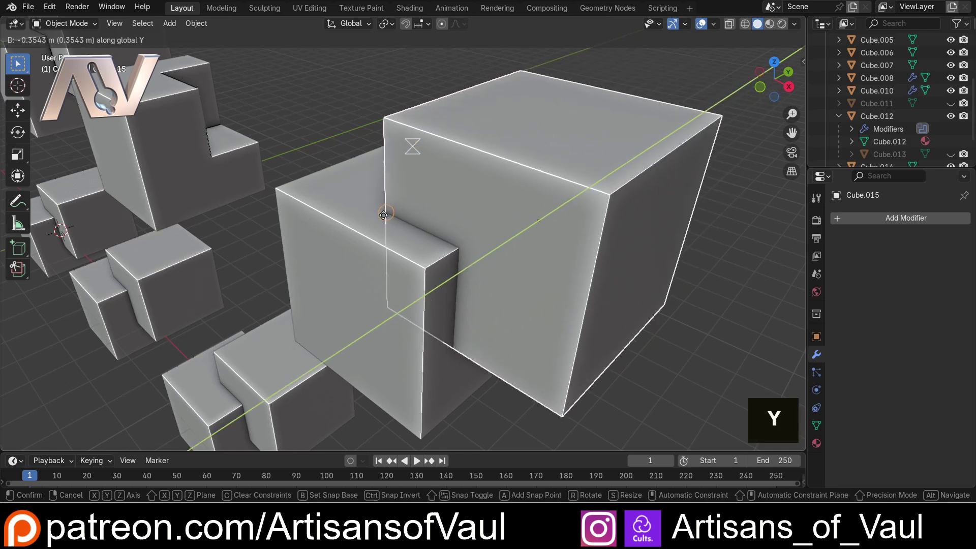
scroll(down, 3)
middle_click(369, 161)
middle_click(463, 147)
scroll(up, 3)
middle_click(384, 185)
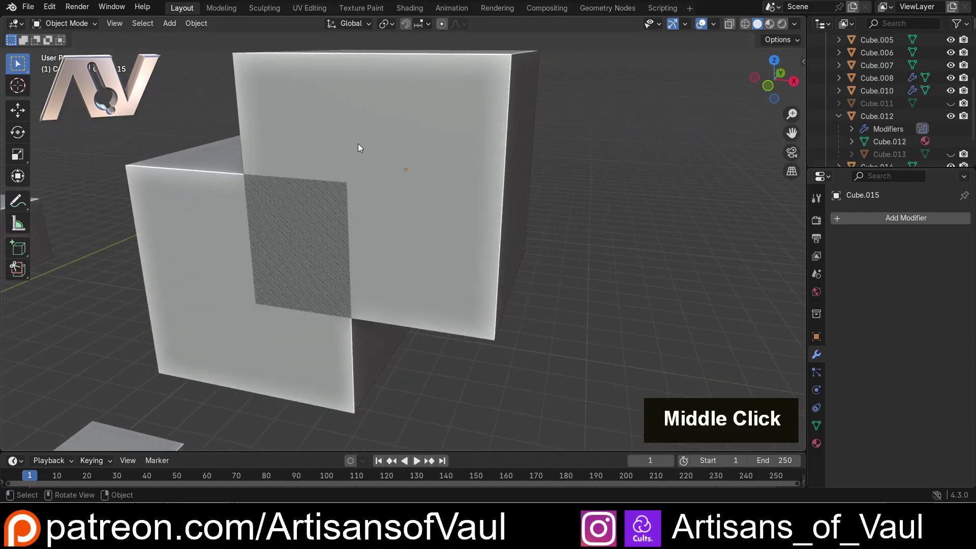
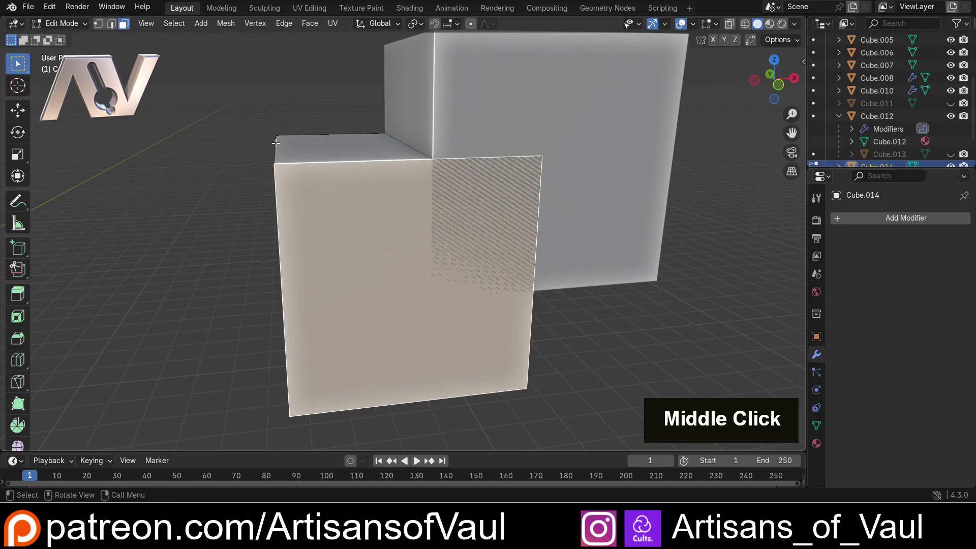
Step: Switch Cube.014's Difference Boolean solver from Fast to Exact and hide the cutter Cube.015
key(Tab)
scroll(down, 3)
middle_click(313, 162)
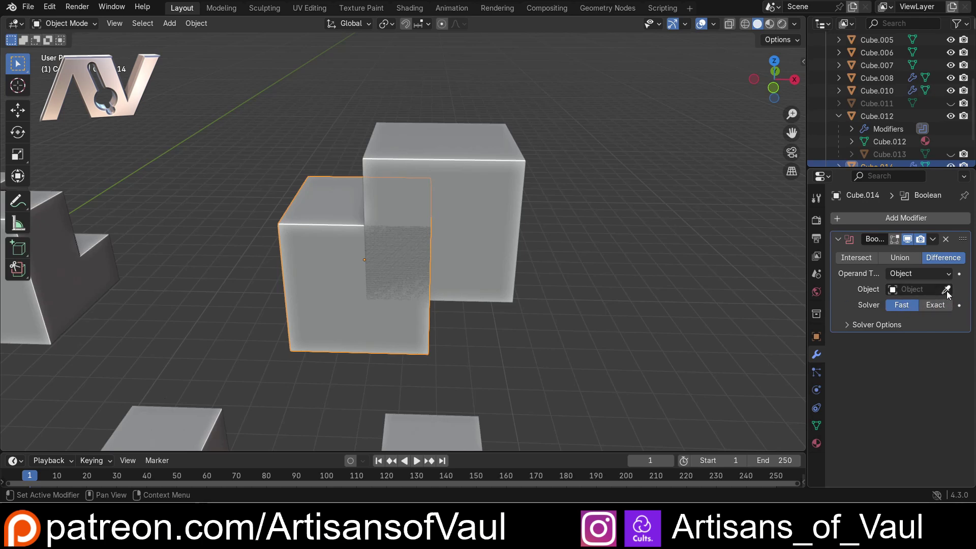
middle_click(436, 224)
key(h)
Step: Orbit around Cube.014 to inspect the clean L-shaped notch
middle_click(497, 175)
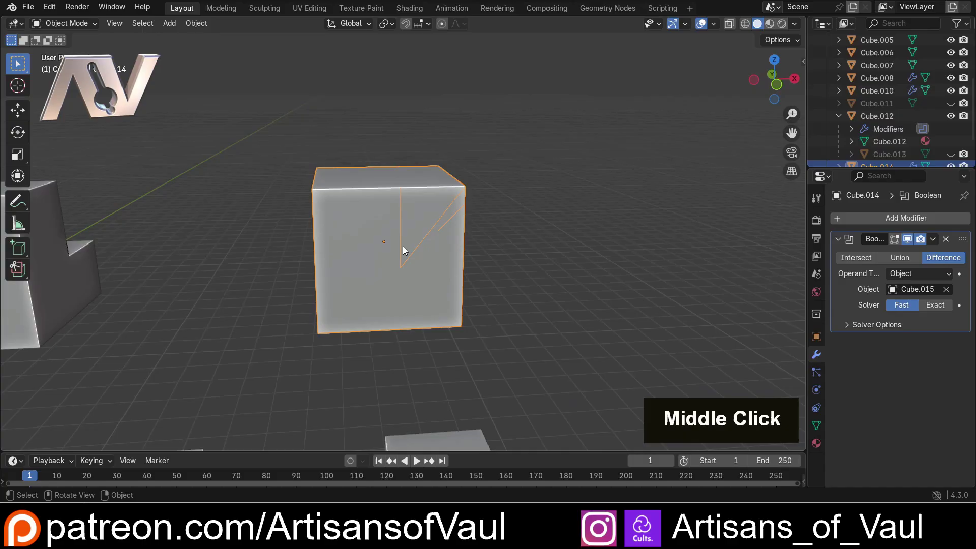
scroll(up, 3)
middle_click(425, 228)
scroll(up, 3)
middle_click(340, 284)
scroll(down, 3)
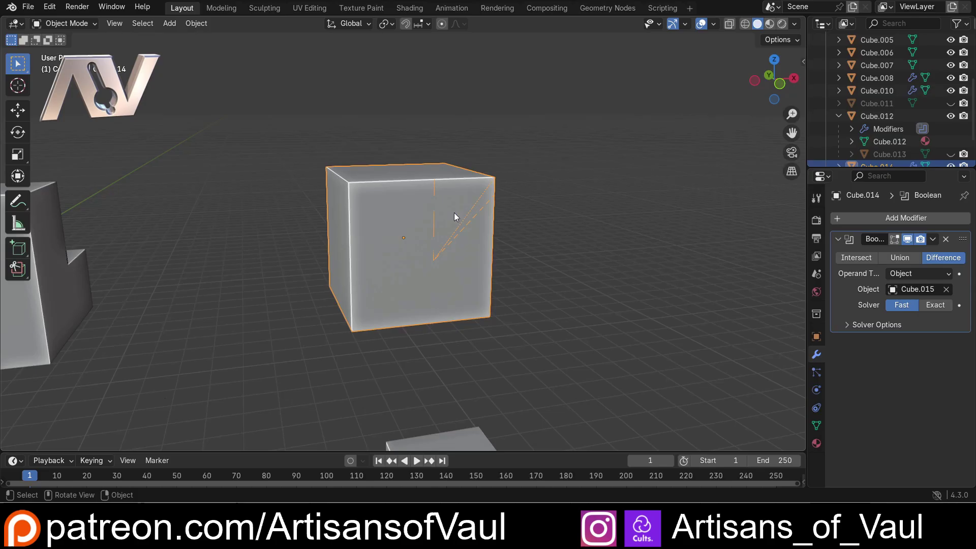
scroll(up, 3)
scroll(down, 3)
middle_click(437, 221)
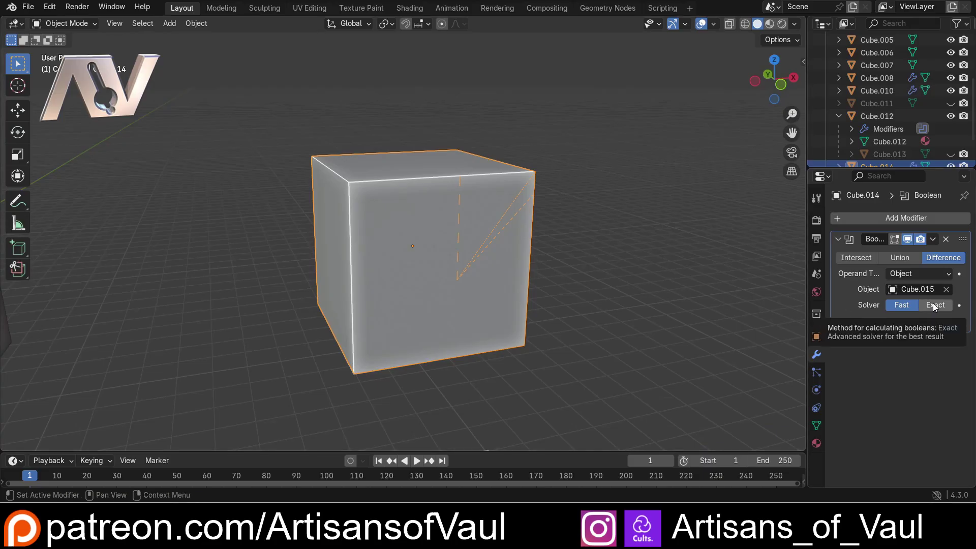
scroll(down, 3)
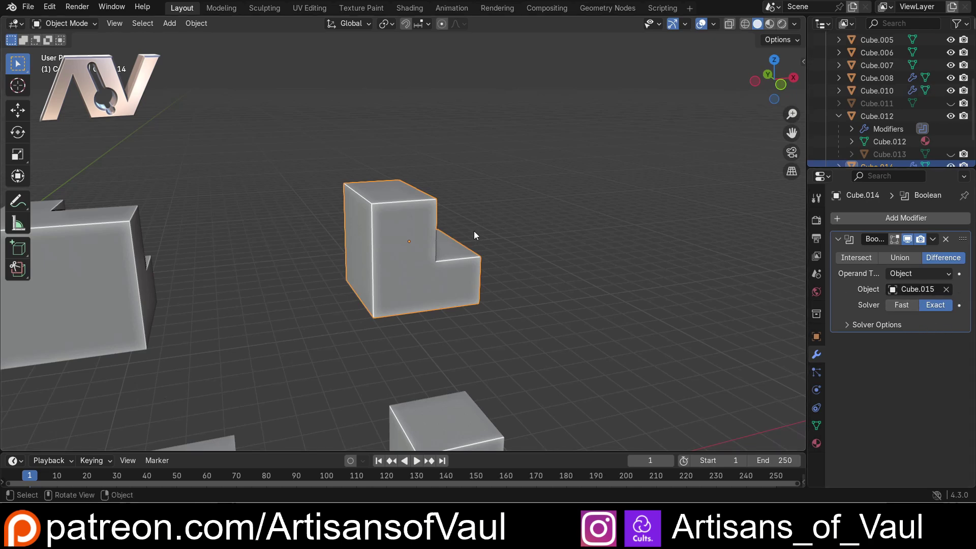
scroll(up, 3)
middle_click(530, 227)
Step: Test-move the cutter to show the notch is still live, then cancel
scroll(up, 3)
middle_click(438, 239)
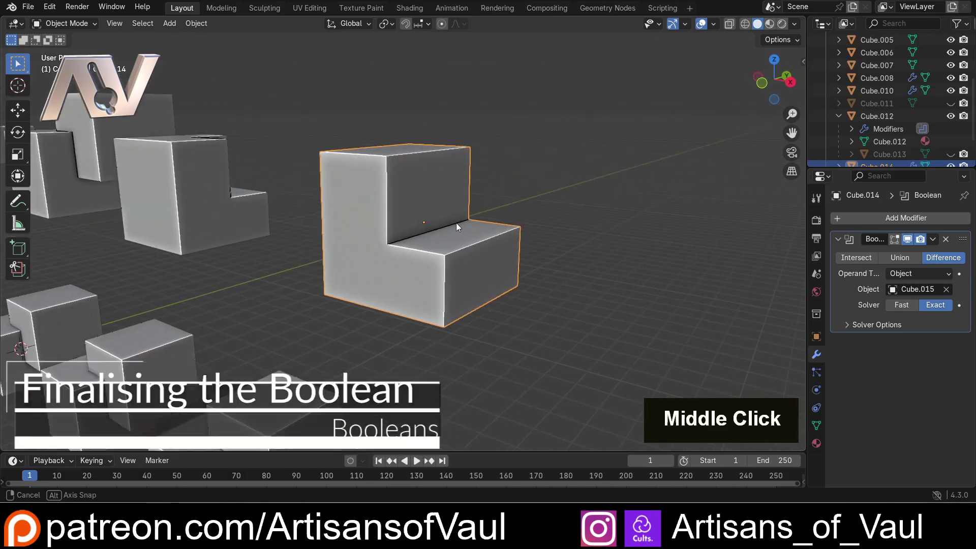
double_click(386, 185)
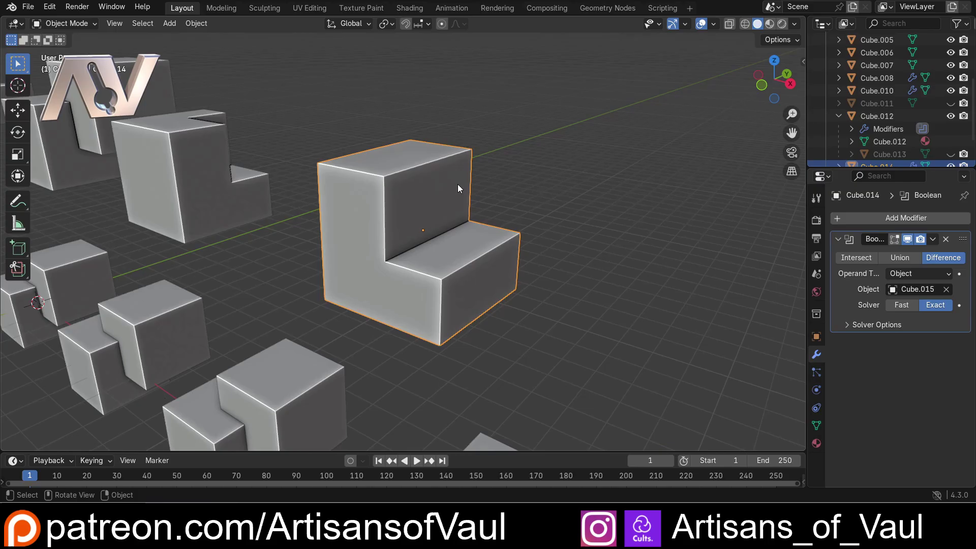
key(g)
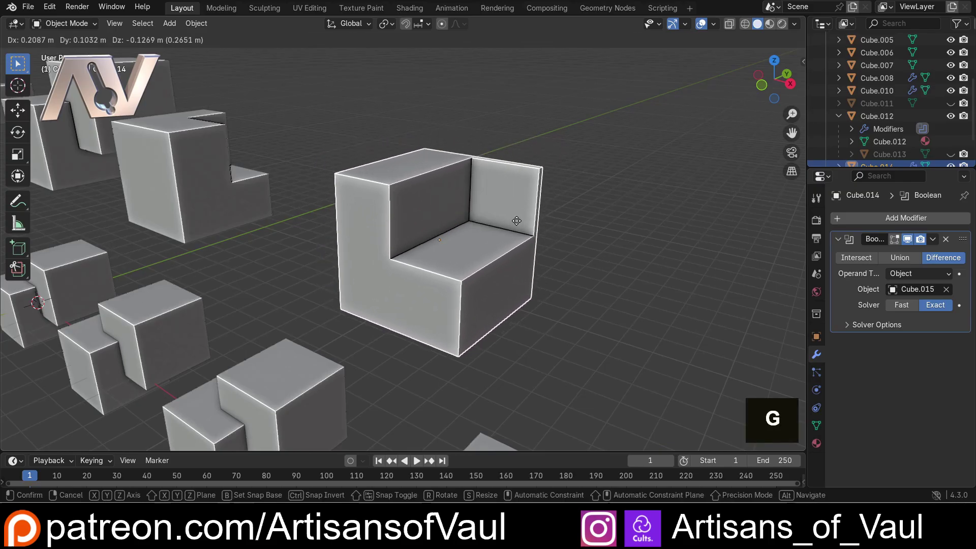
key(Escape)
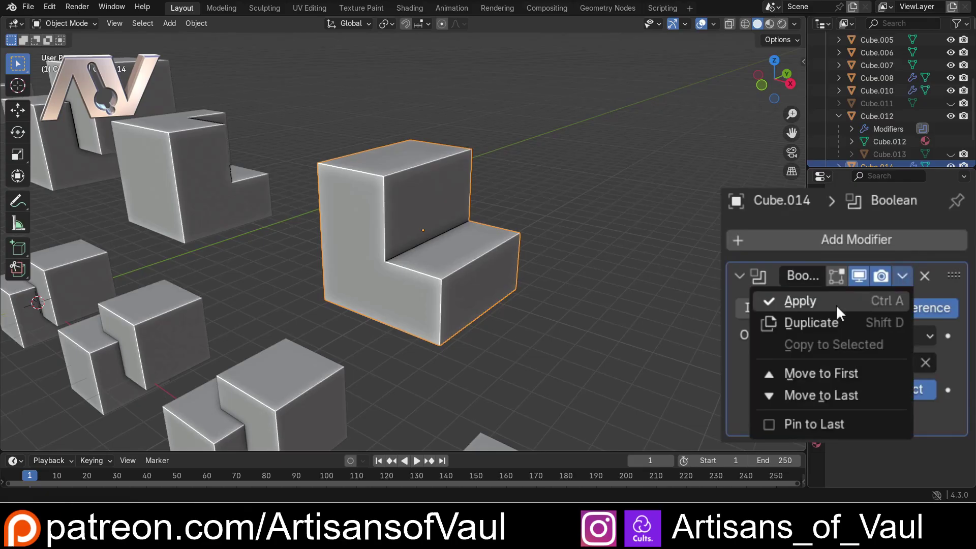
Step: Apply Cube.014's Boolean modifier and enter Edit Mode in vertex select on the L-shaped mesh
double_click(439, 257)
middle_click(407, 262)
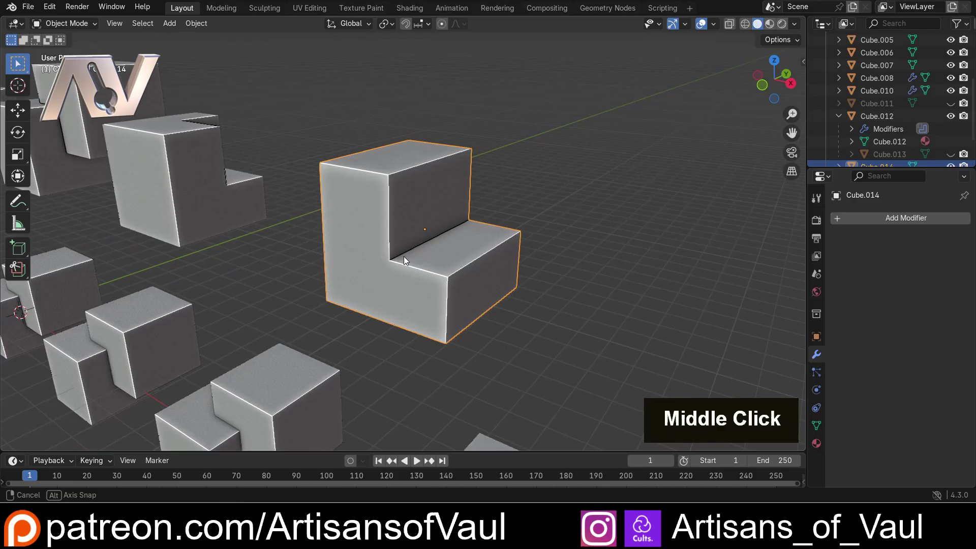
scroll(up, 3)
key(Tab)
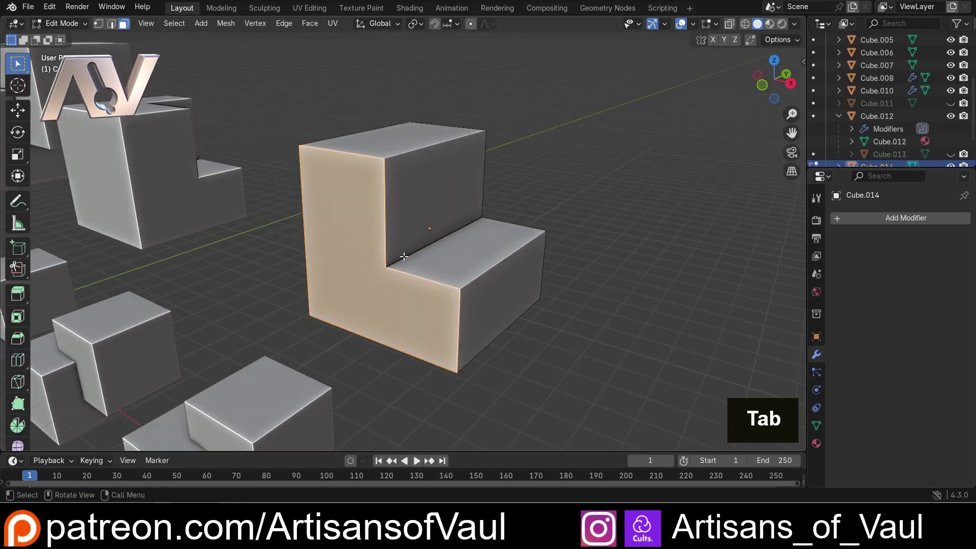
key(1)
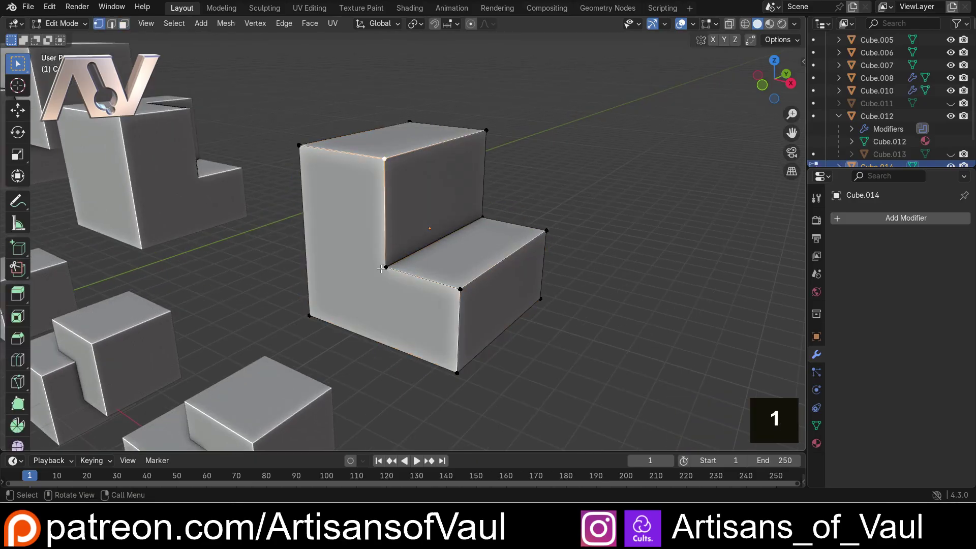
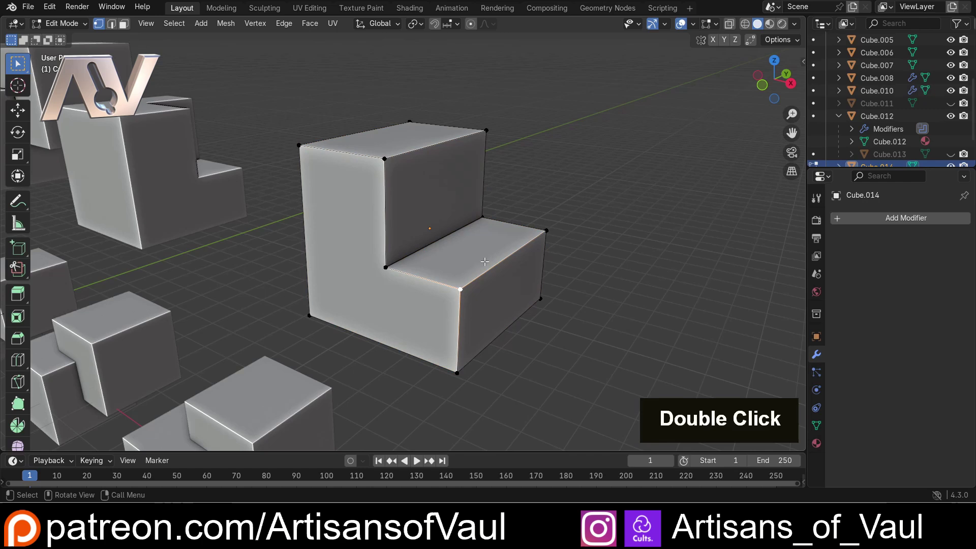
Step: Undo the apply and enter Edit Mode to reveal the plain cube base mesh, then return to Object Mode
key(ctrl+z)
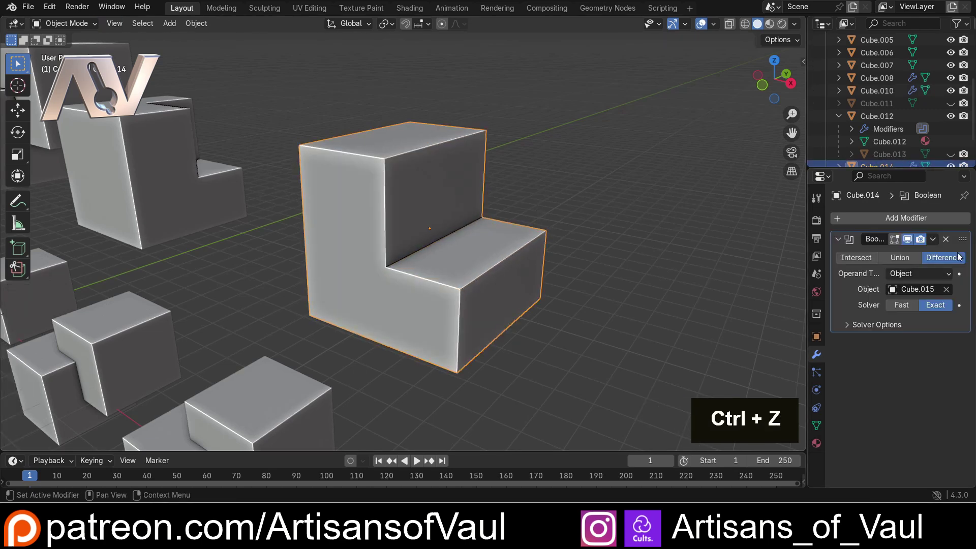
key(Tab)
middle_click(401, 215)
key(1)
middle_click(467, 141)
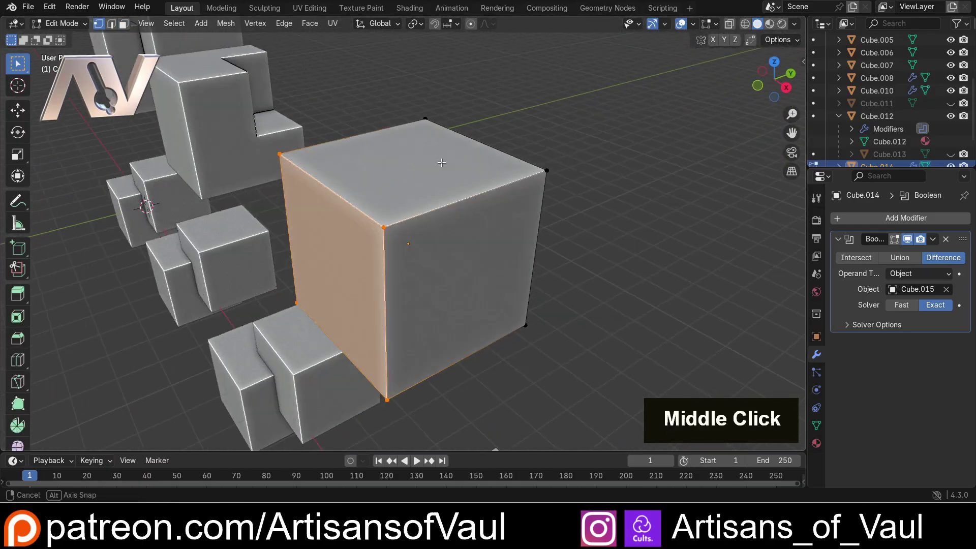
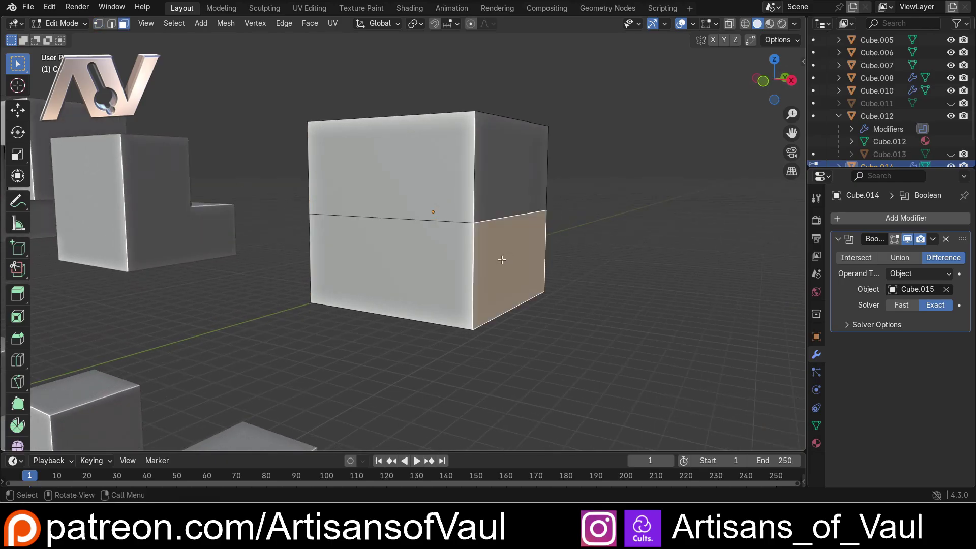
key(e)
key(Tab)
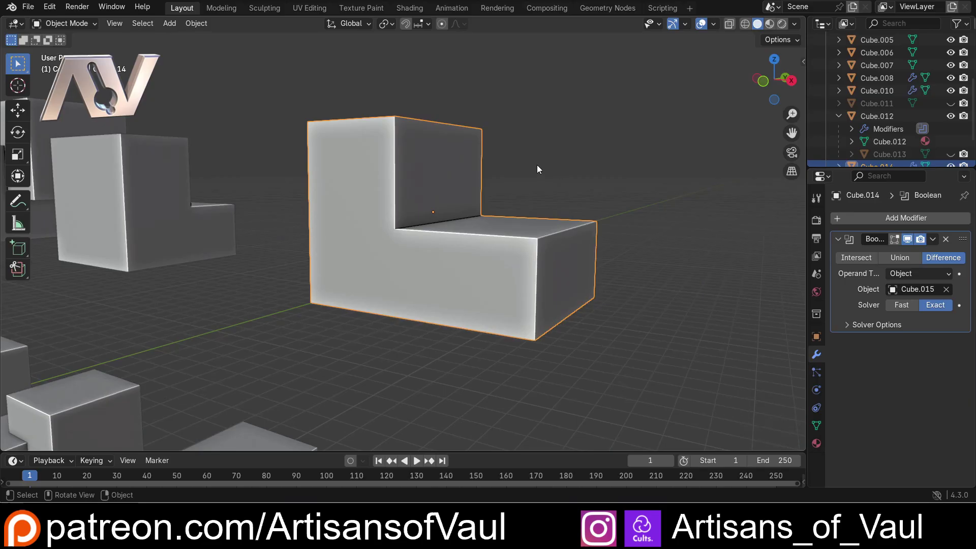
Step: Zoom out and pan across to the scene's other cube pairs
middle_click(435, 188)
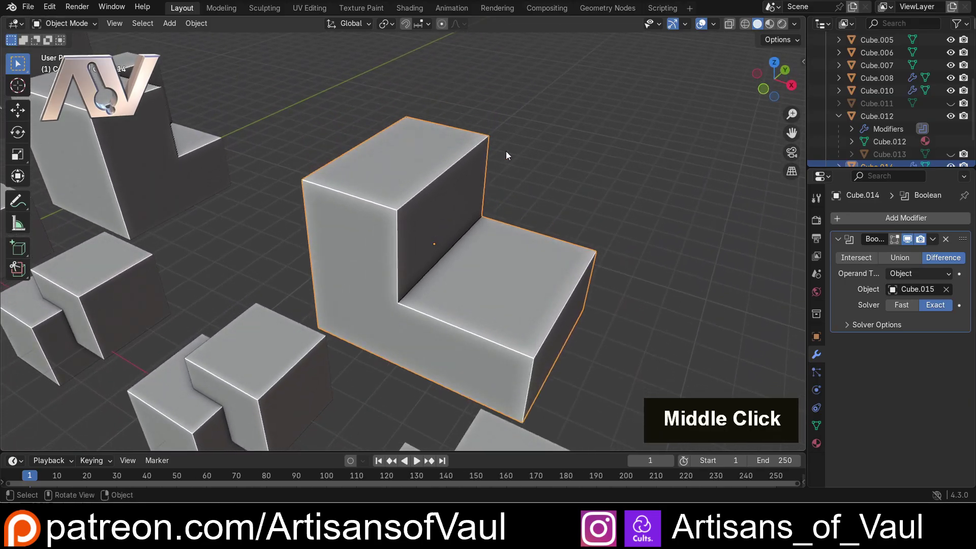
scroll(down, 3)
middle_click(382, 235)
scroll(down, 3)
scroll(down, 3)
middle_click(347, 243)
middle_click(298, 321)
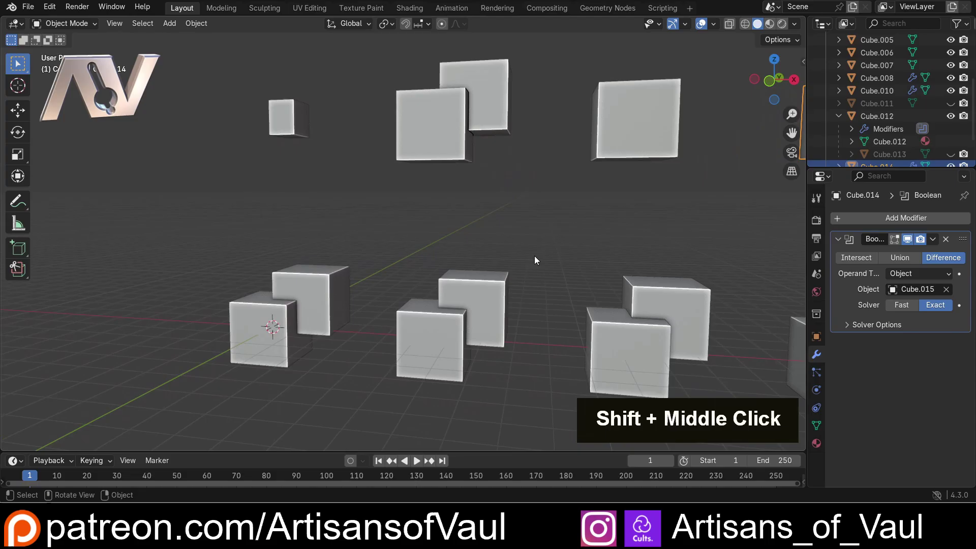
middle_click(288, 278)
scroll(up, 3)
middle_click(357, 235)
scroll(up, 3)
middle_click(424, 186)
scroll(down, 3)
middle_click(443, 205)
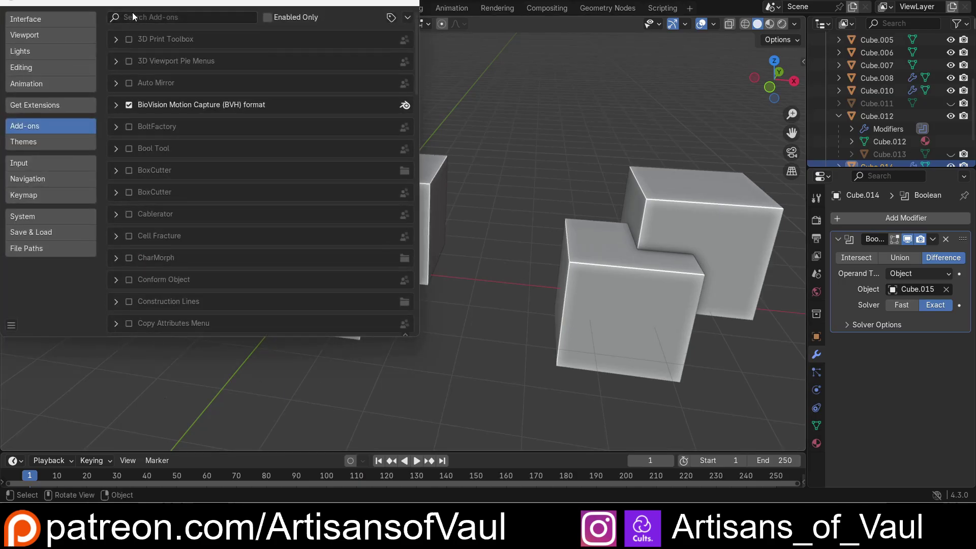
key(b)
key(o)
double_click(312, 155)
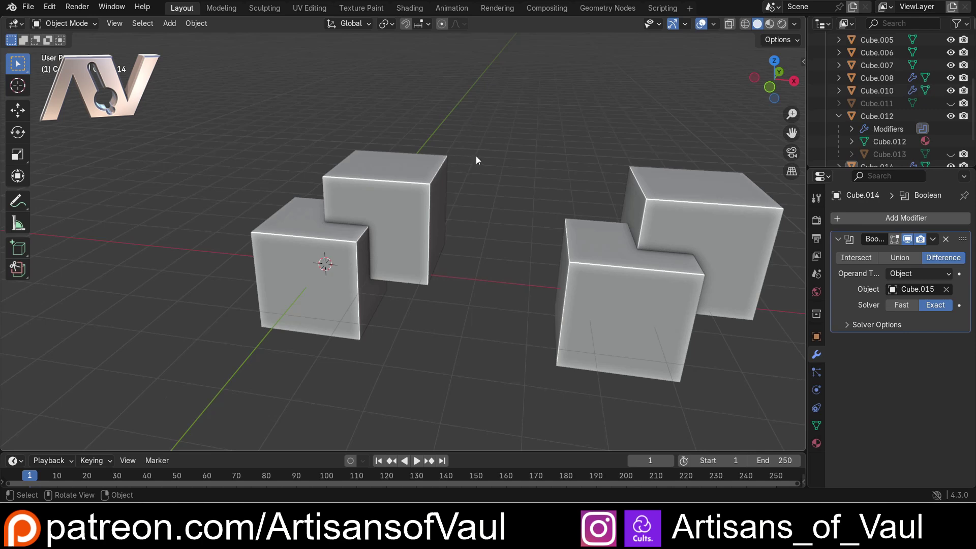
Step: Select the rear cube, then add the front cube of the left pair so Cube and Cube.001 are both selected
double_click(425, 174)
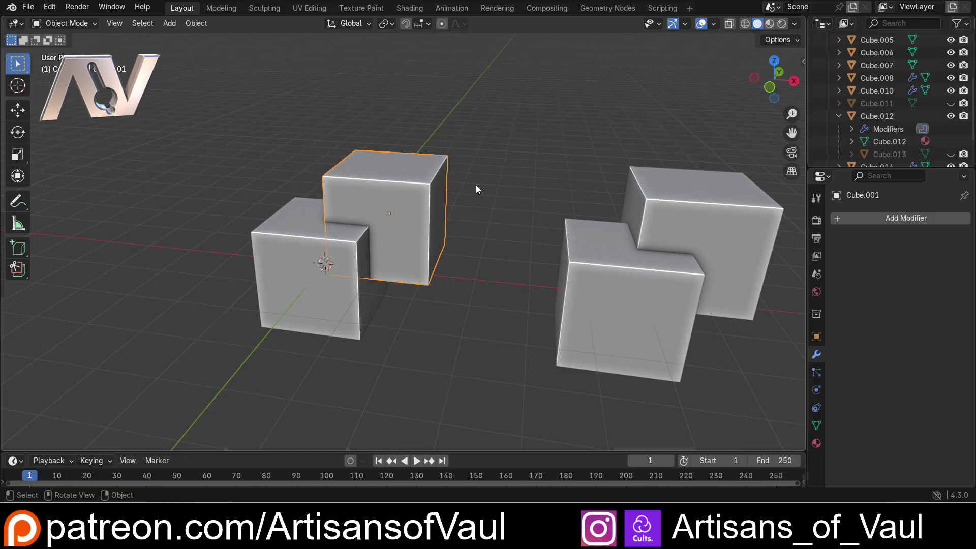
scroll(down, 3)
middle_click(506, 167)
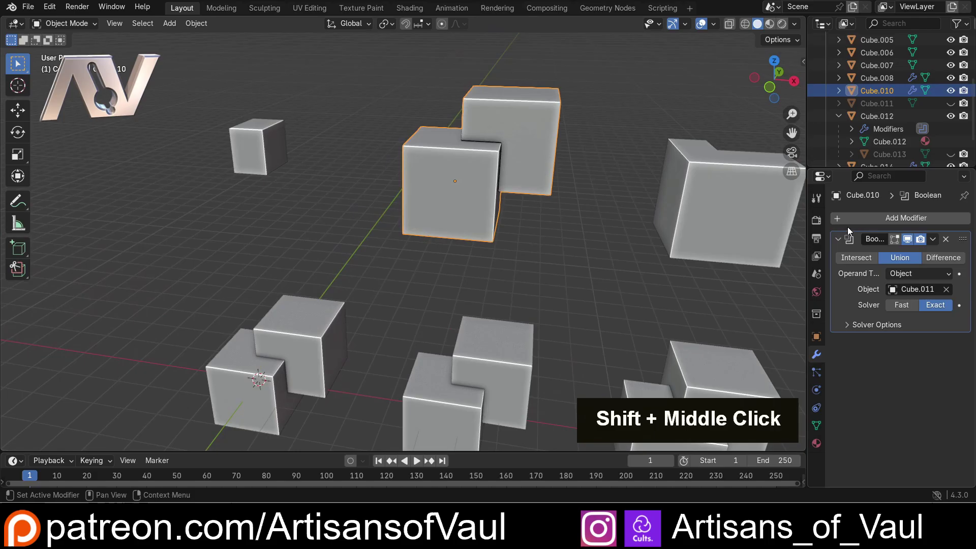
middle_click(233, 329)
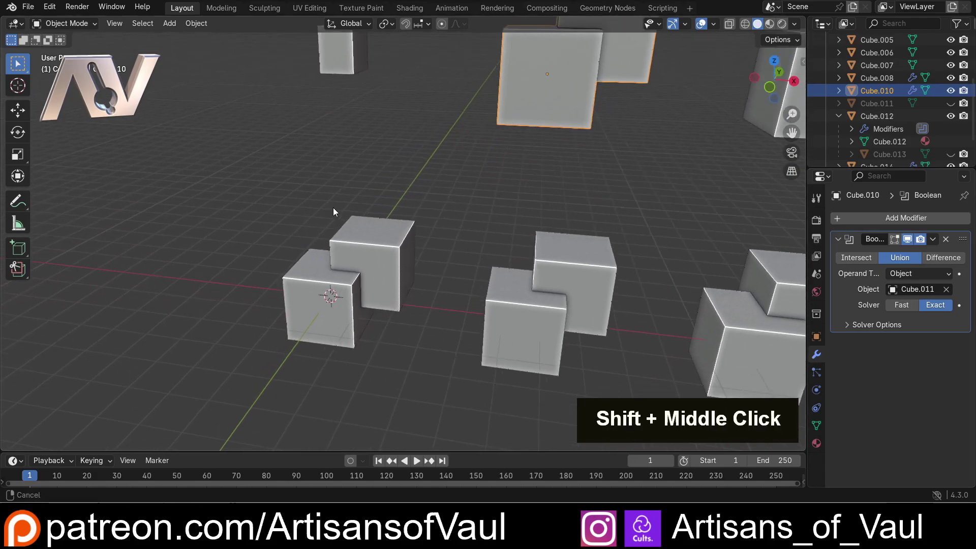
scroll(up, 3)
middle_click(365, 192)
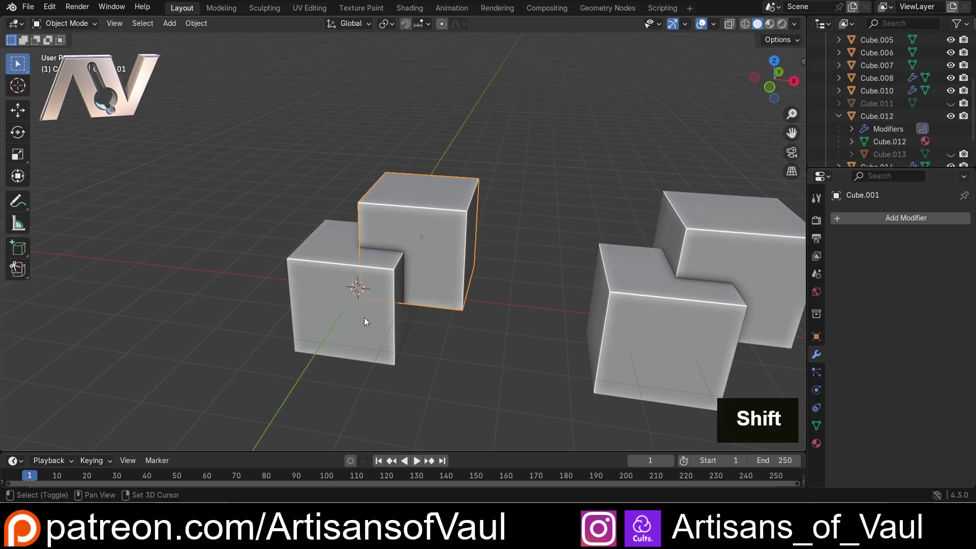
click(315, 297)
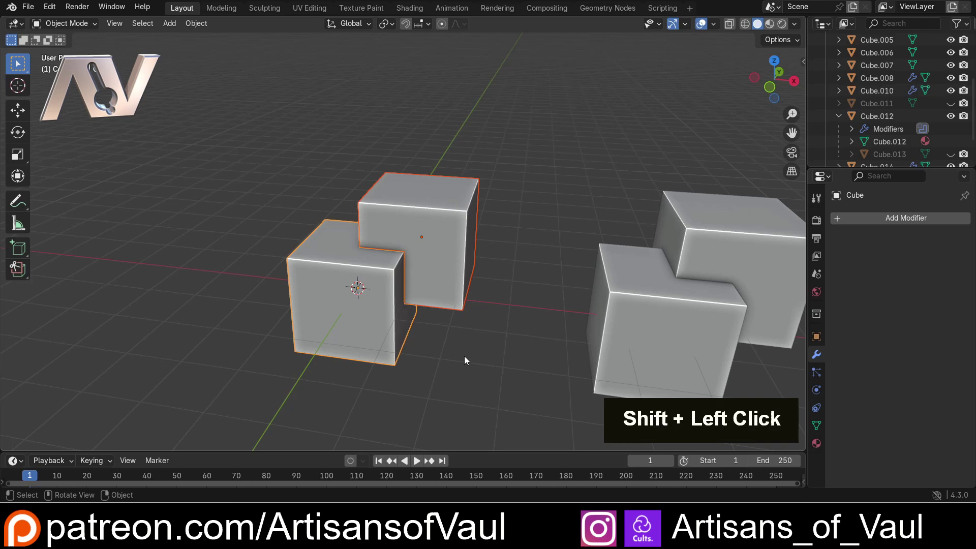